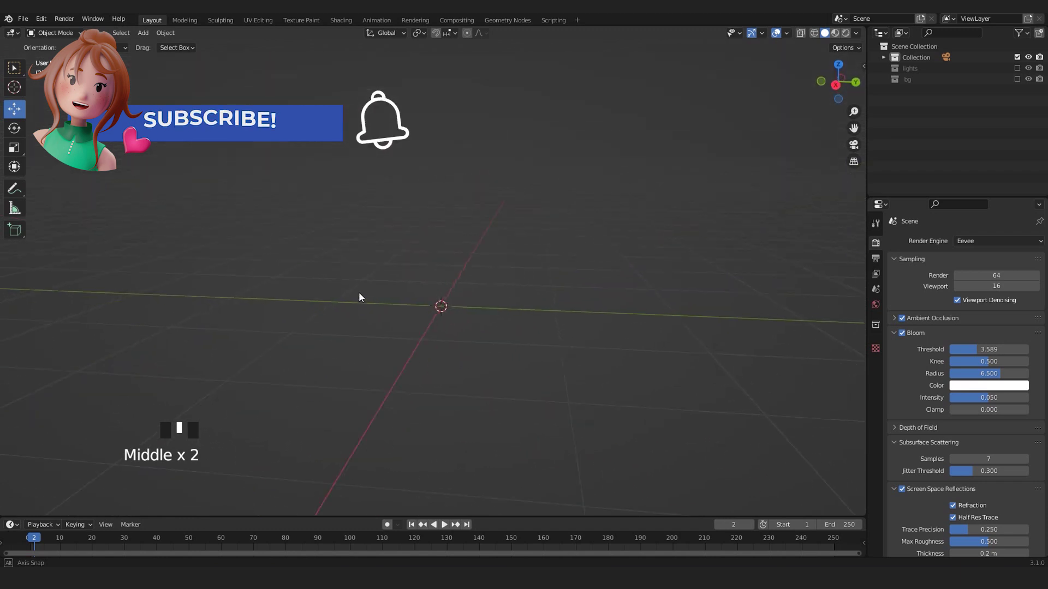
Step: Add a UV sphere at the scene centre and switch to the front orthographic view
scroll(up, 3)
drag(439, 330, 432, 330)
key(shift+a)
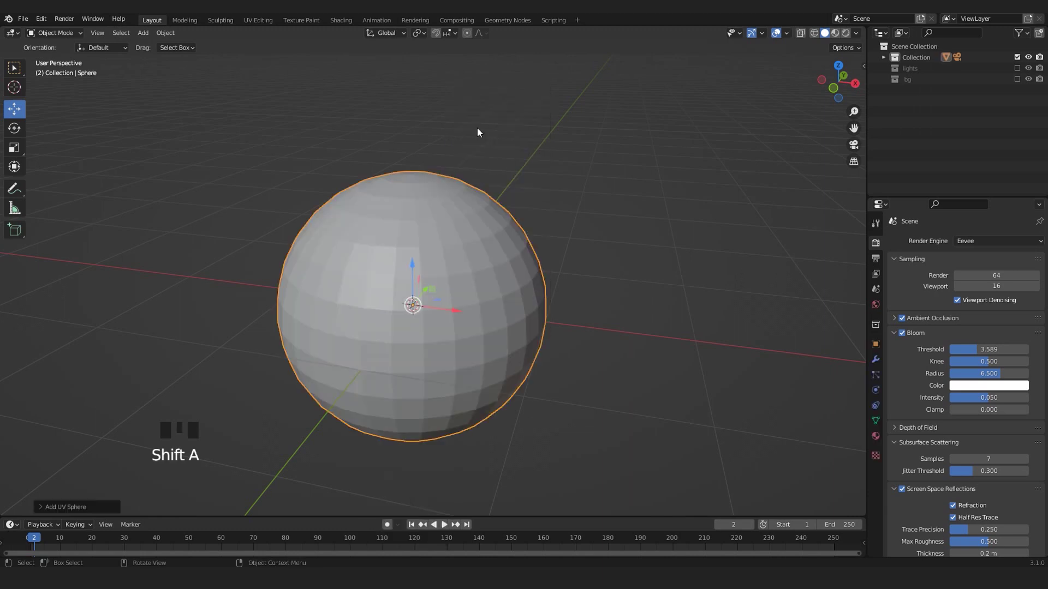
key(KP_1)
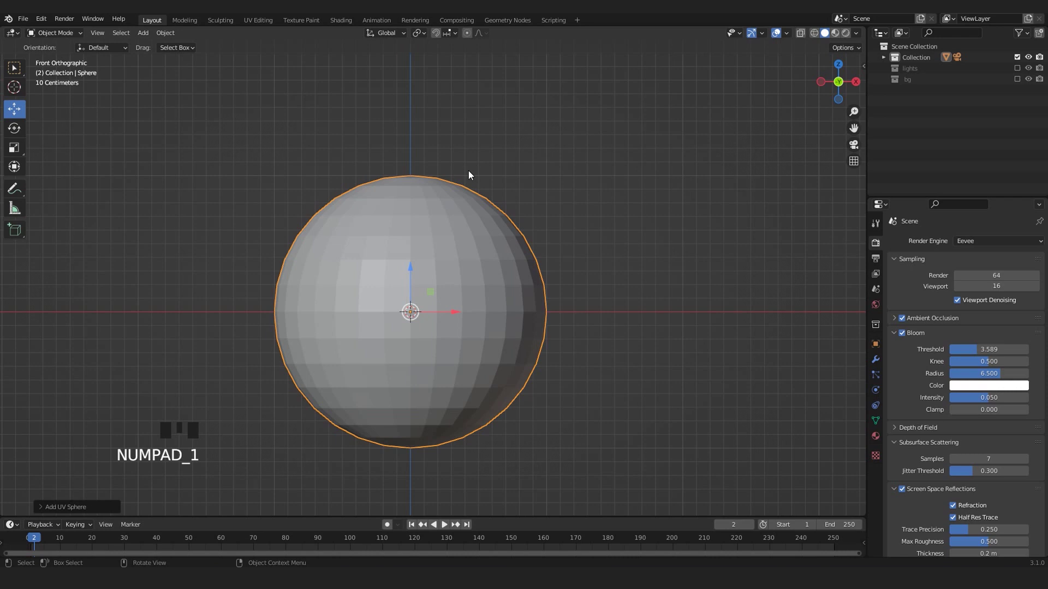
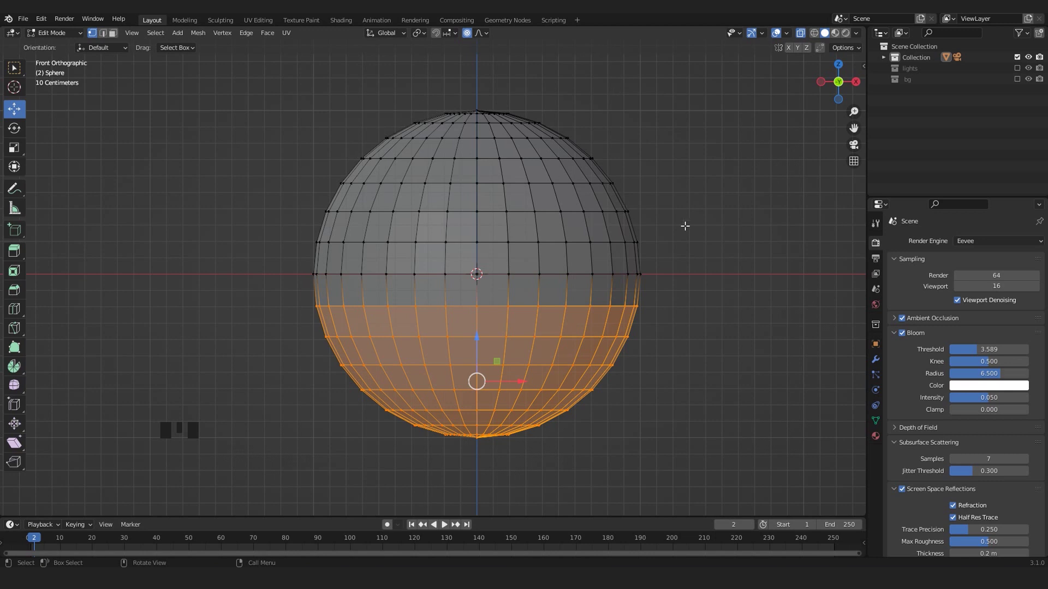
Step: Delete the sphere's lower-half vertices to leave a dome
key(Delete)
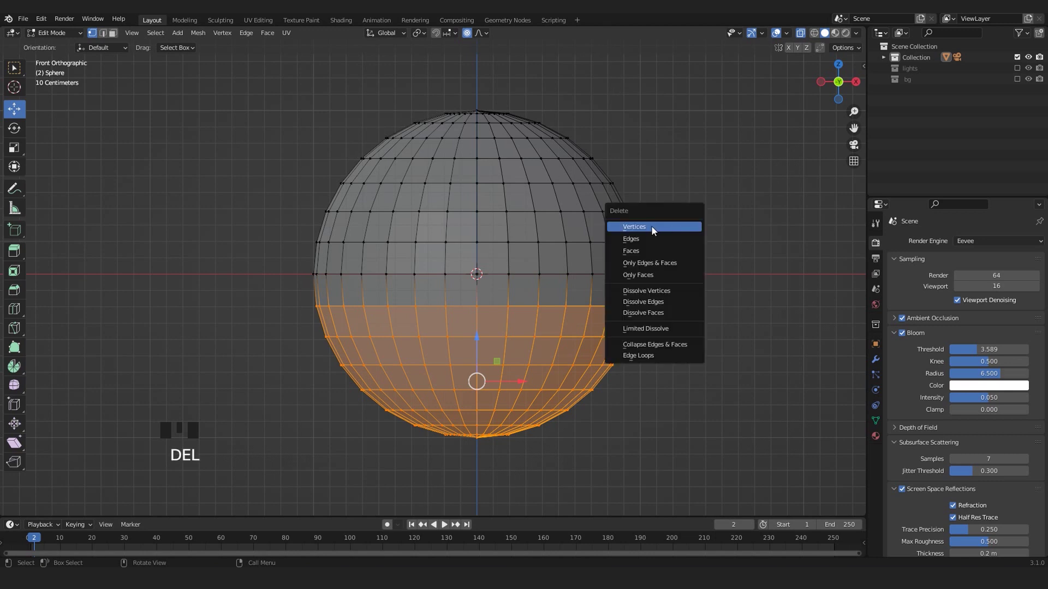
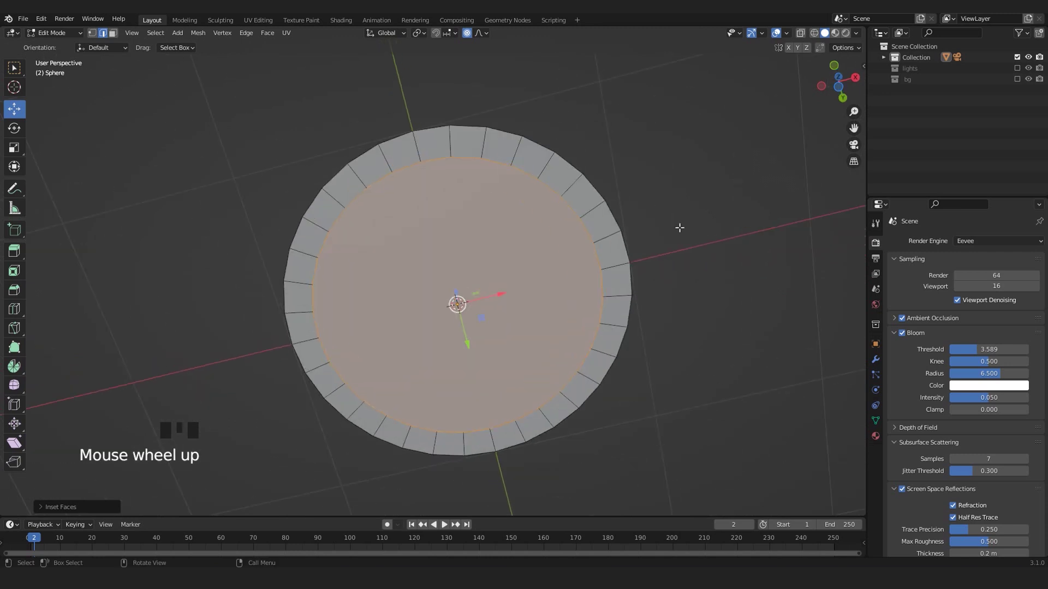
Step: Inset the dome's flat bottom face twice to form concentric rings
key(i)
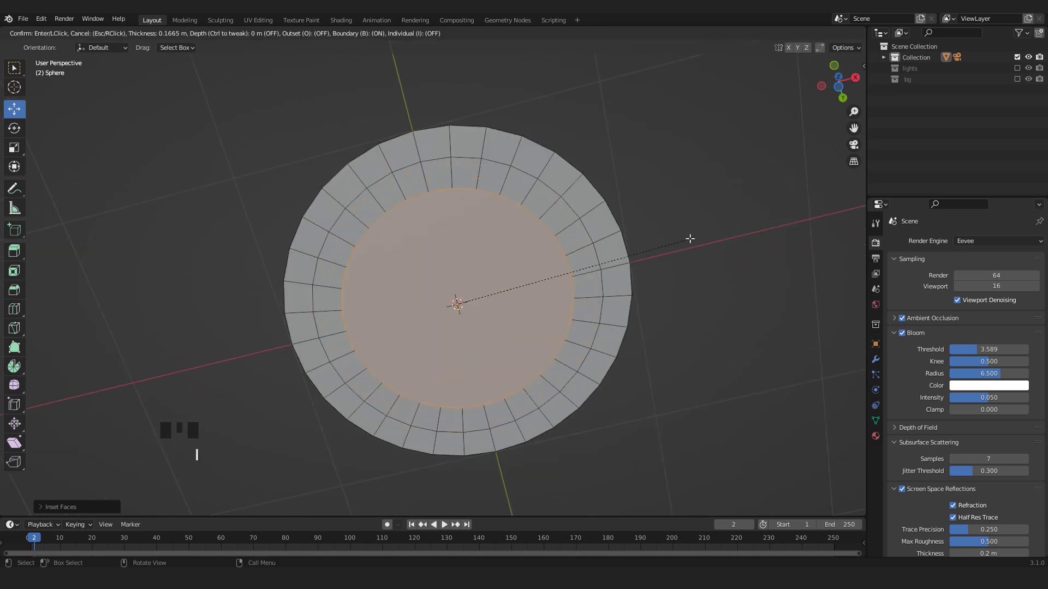
key(i)
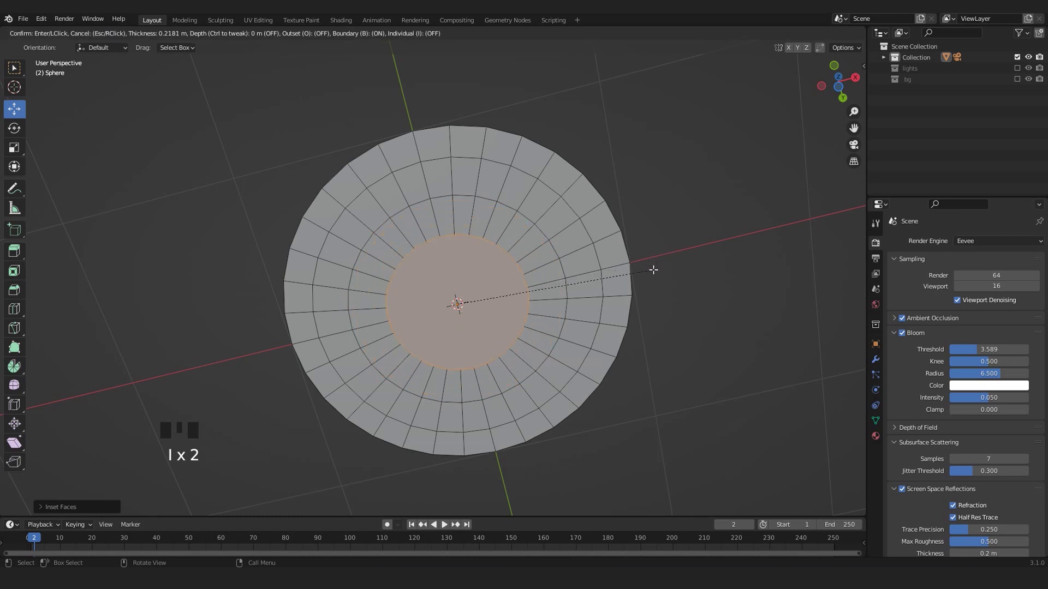
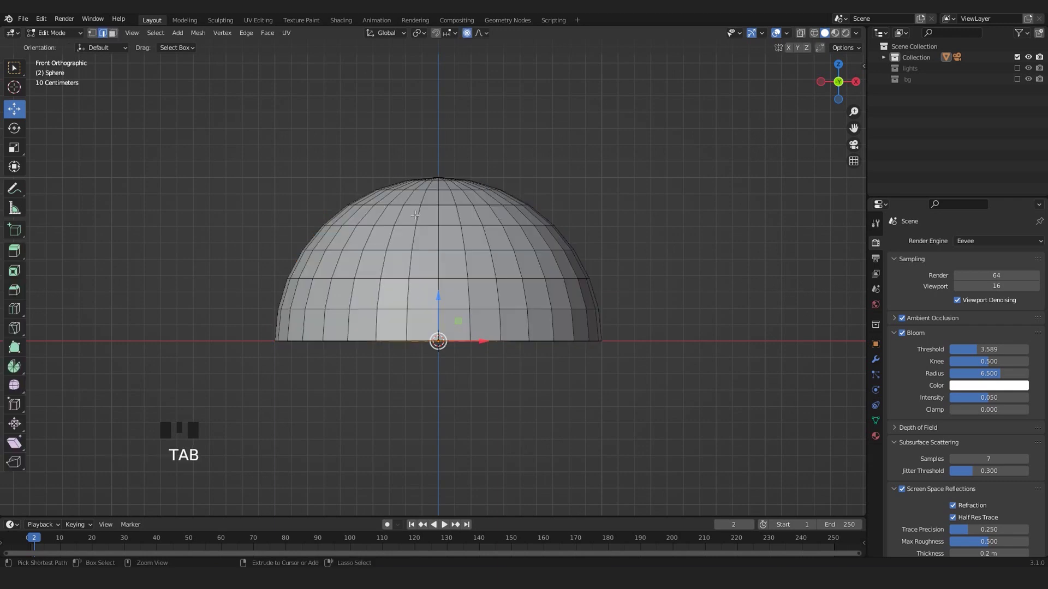
Step: Pull the dome's top vertex down with proportional editing and squash the shell along Z
key(ctrl+1)
key(alt+z)
click(268, 137)
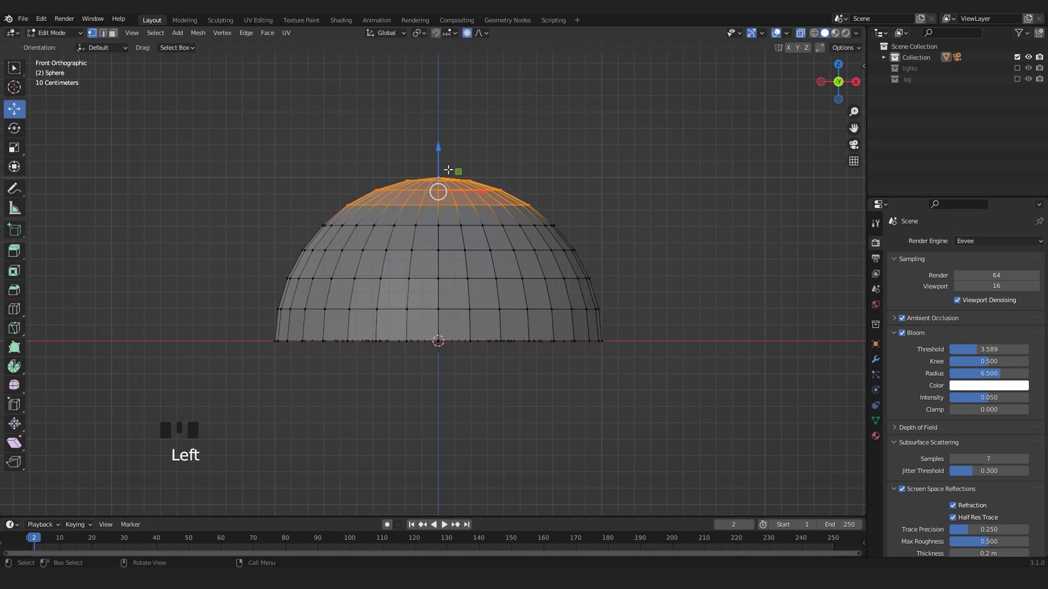
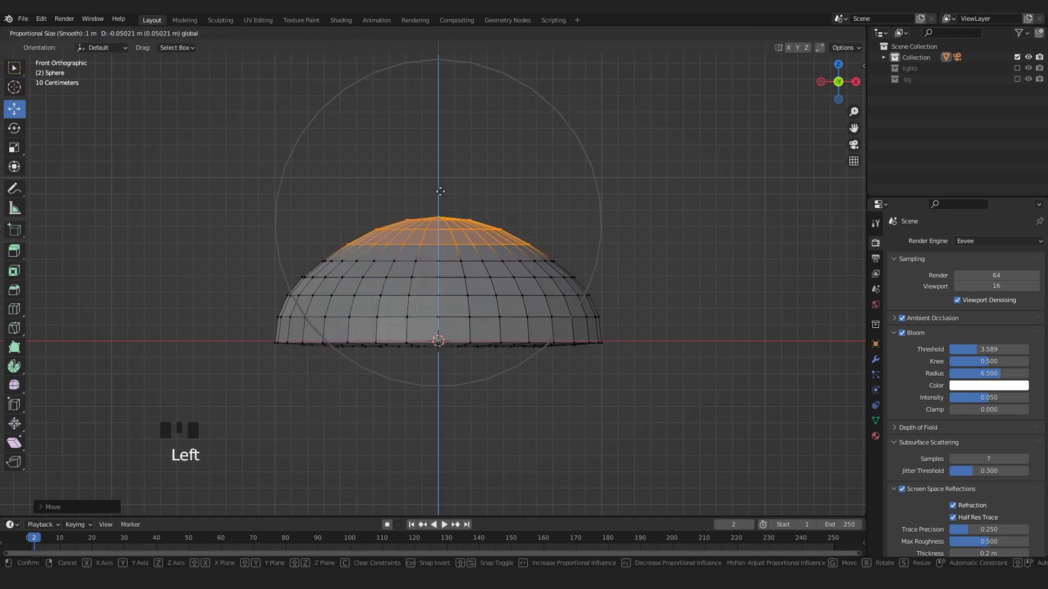
key(Tab)
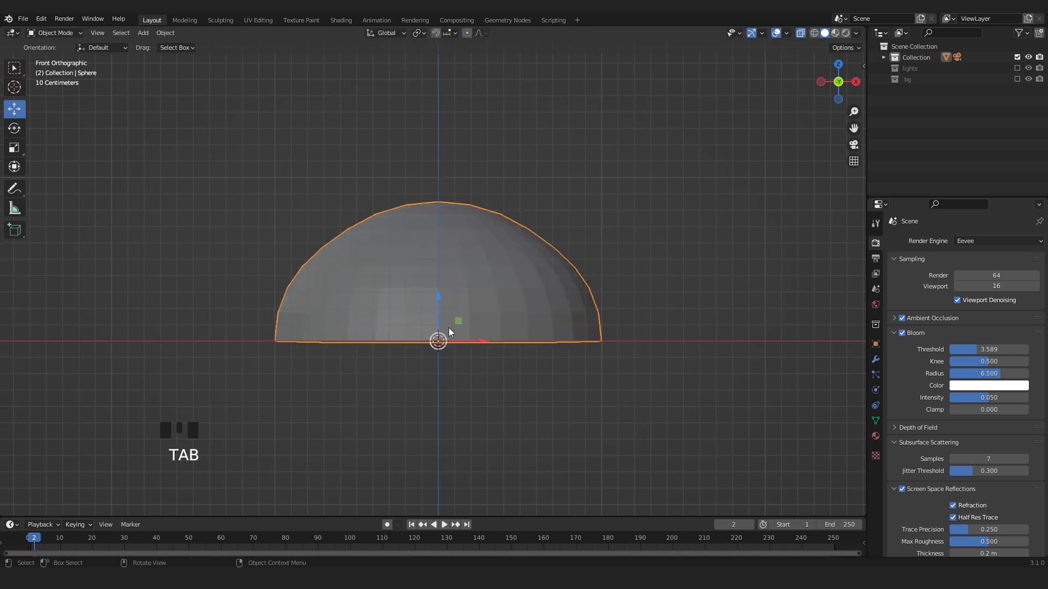
key(s)
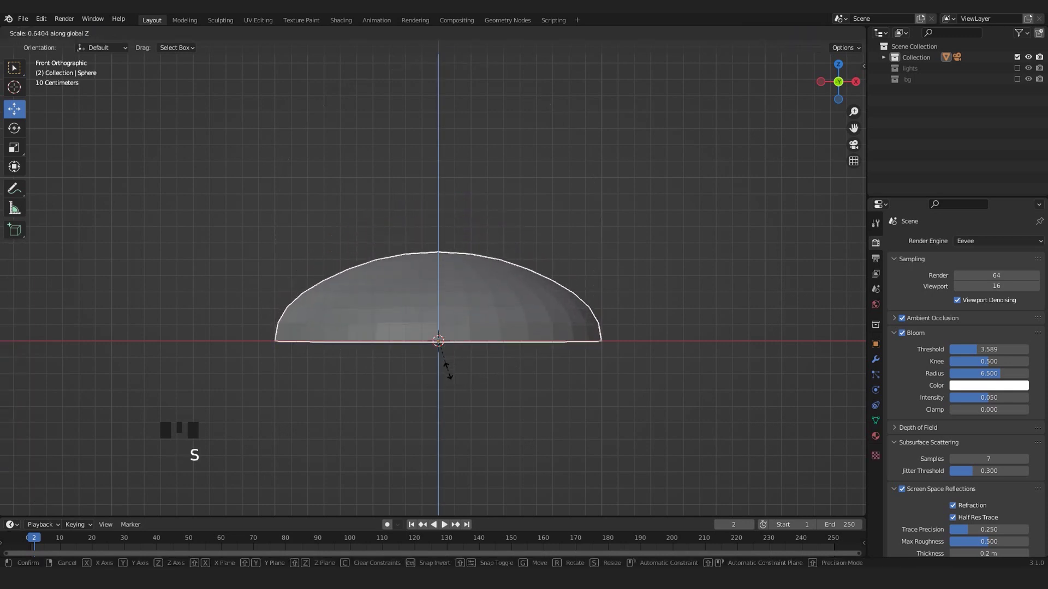
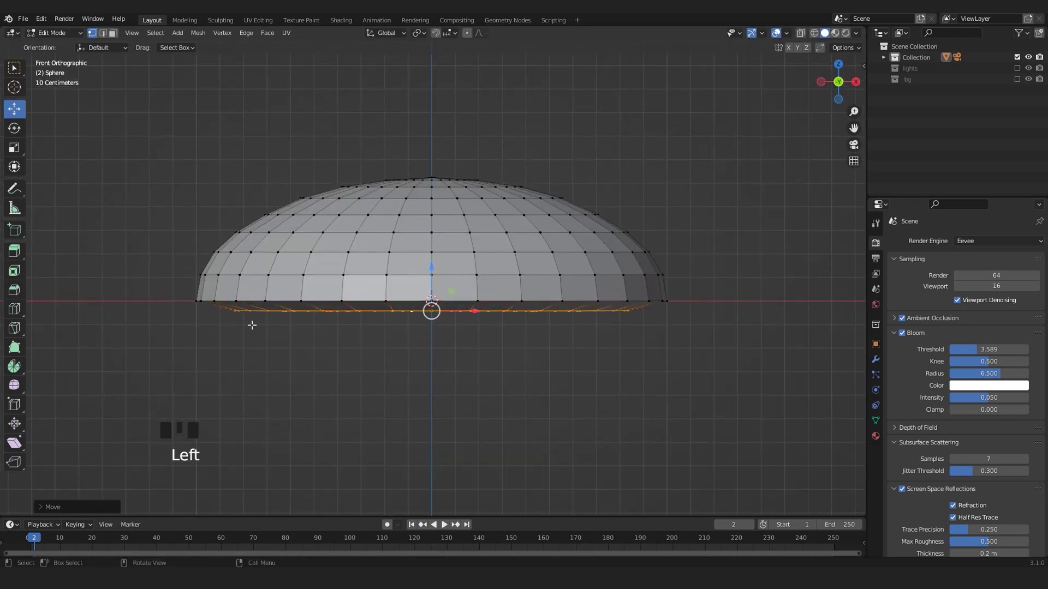
Step: Select the underside rim loop and lower it so the base flares into a foot
drag(424, 328, 510, 265)
key(ctrl+r)
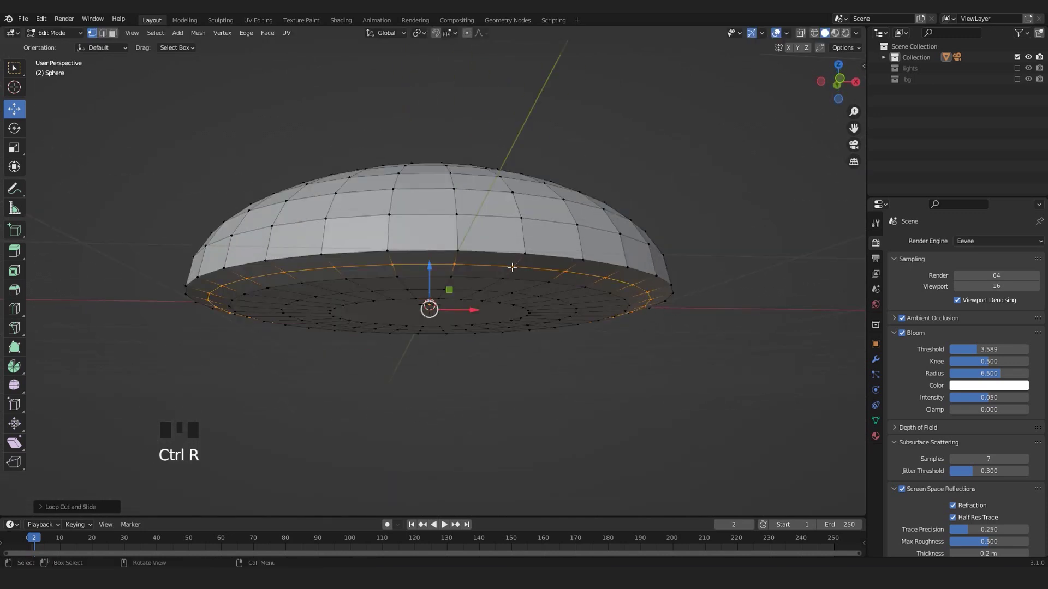
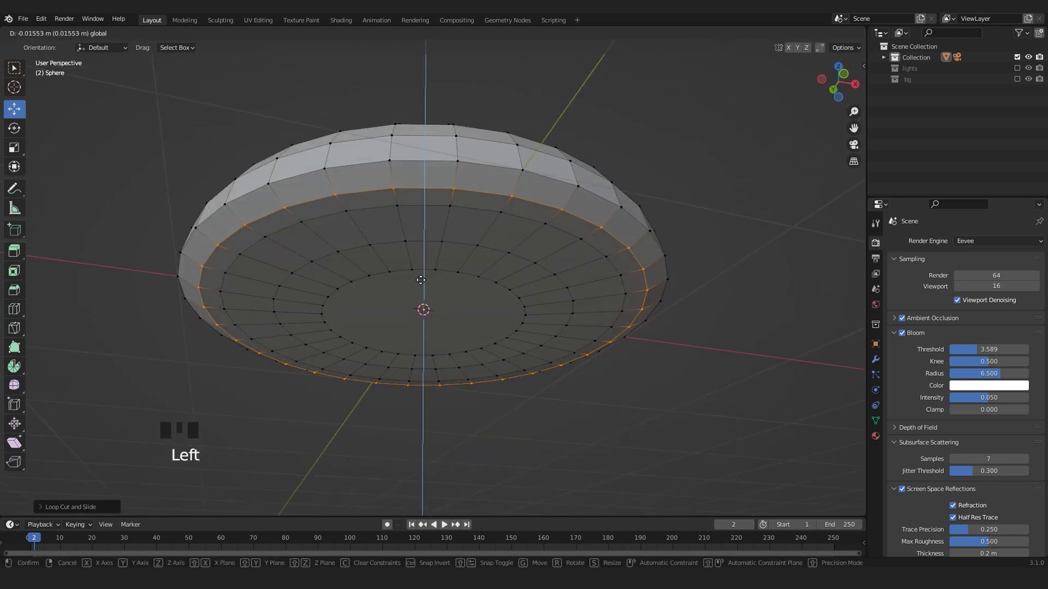
key(s)
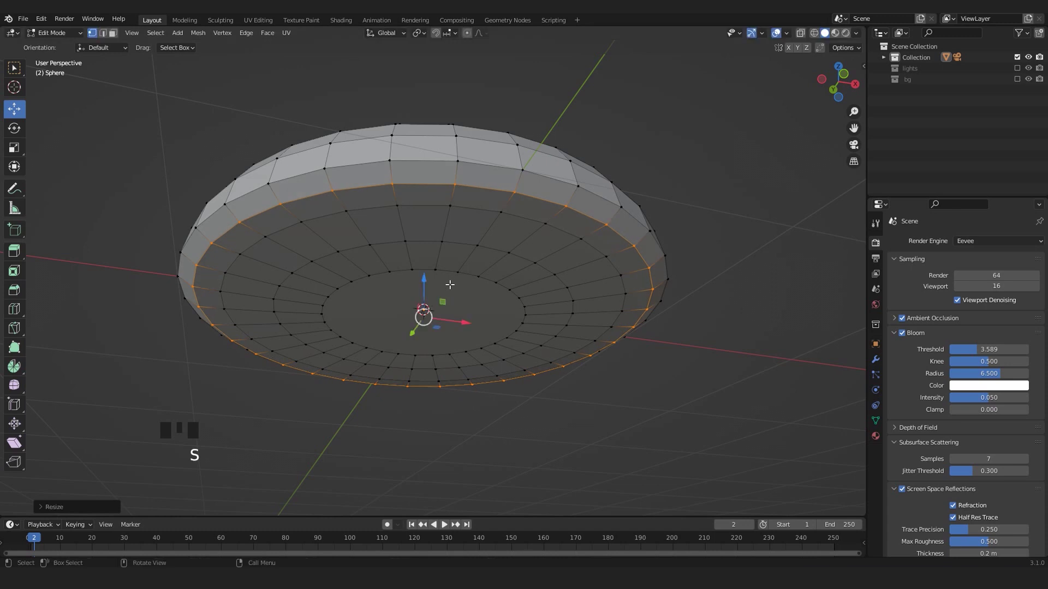
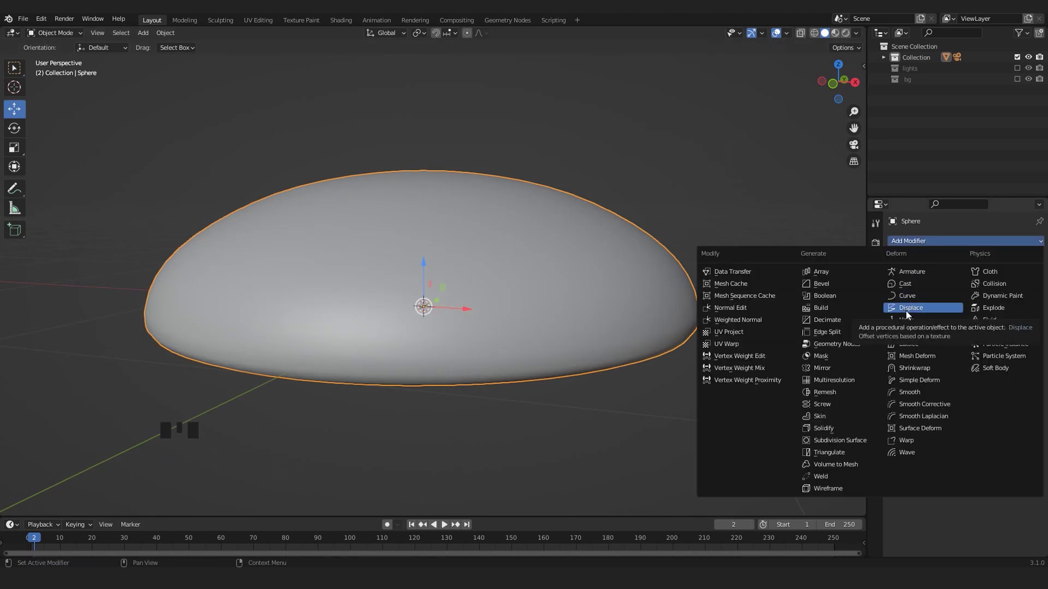
Step: Orbit and zoom around the shell to inspect it from several angles
drag(309, 329, 379, 319)
scroll(down, 3)
drag(303, 227, 322, 230)
key(KP_1)
middle_click(377, 290)
scroll(up, 3)
drag(356, 171, 360, 186)
scroll(down, 3)
drag(348, 118, 413, 231)
drag(412, 230, 406, 243)
click(406, 243)
scroll(down, 3)
Step: Duplicate the shell, move the copy below and flip it upside down as the bottom half
key(shift+d)
drag(440, 240, 440, 350)
scroll(down, 3)
drag(459, 318, 411, 337)
key(r)
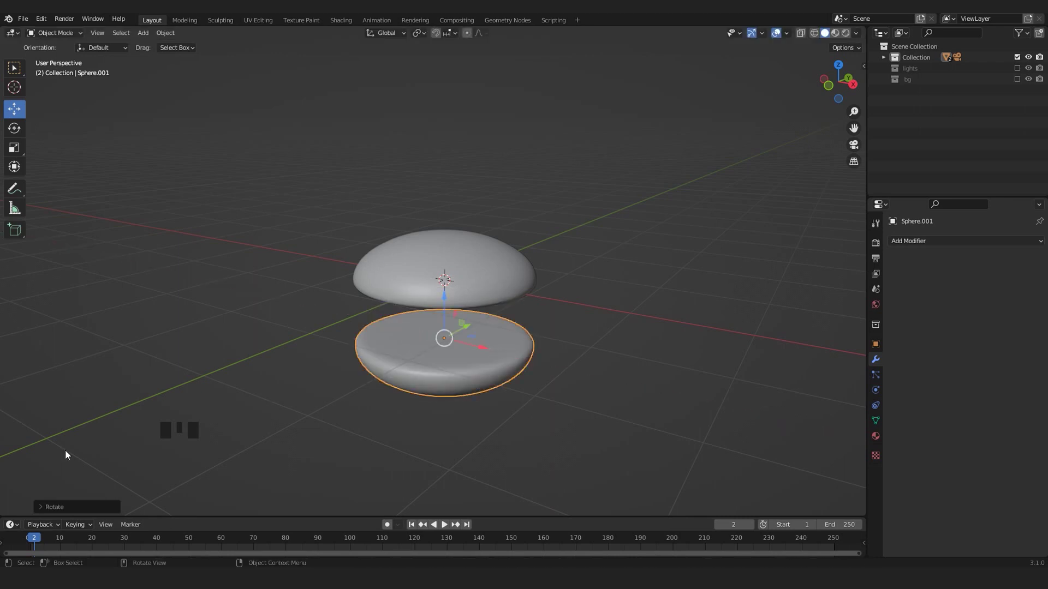
drag(39, 510, 378, 423)
key(1)
key(2)
text(eft)
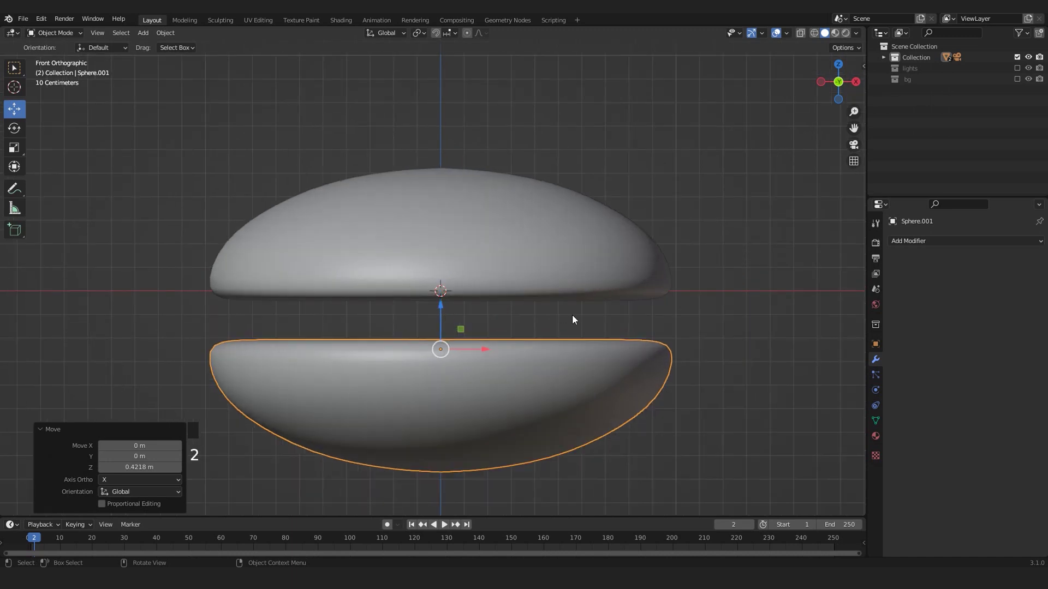
Step: Add a cylinder between the shells and flatten it into a thin filling disc
click(40, 430)
key(shift+a)
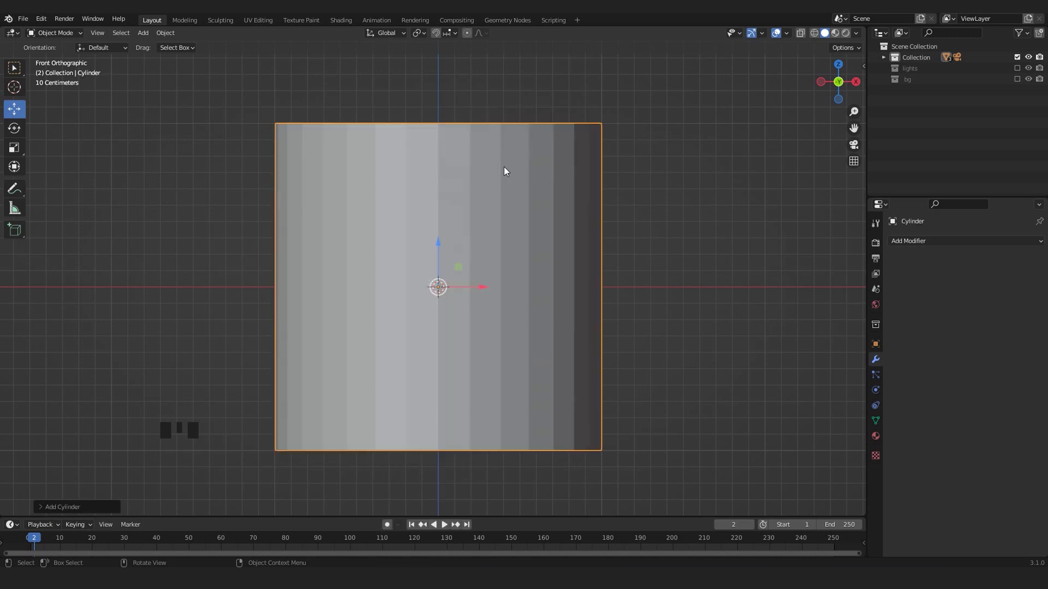
key(s)
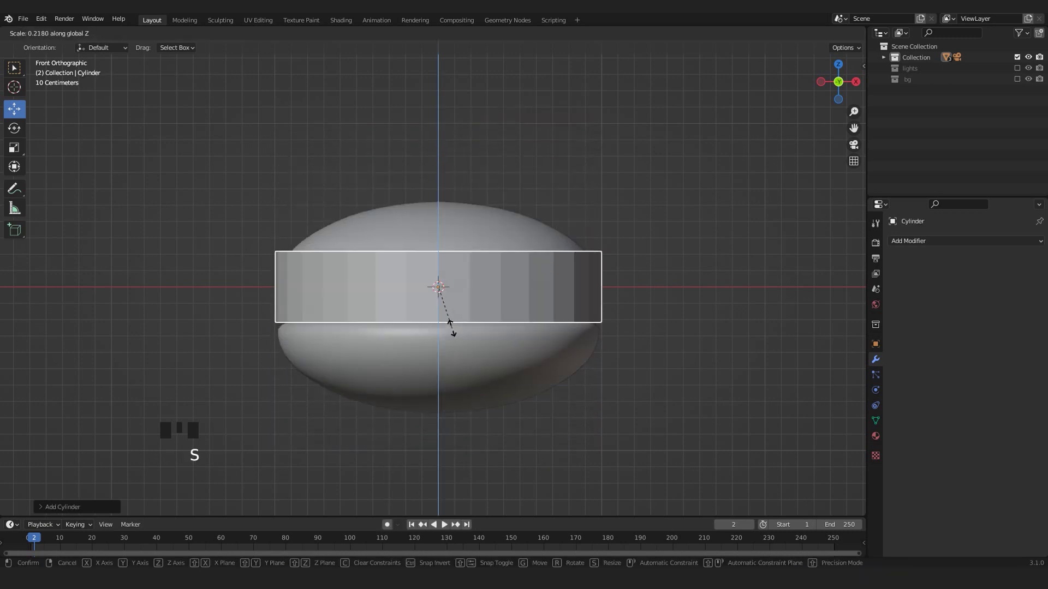
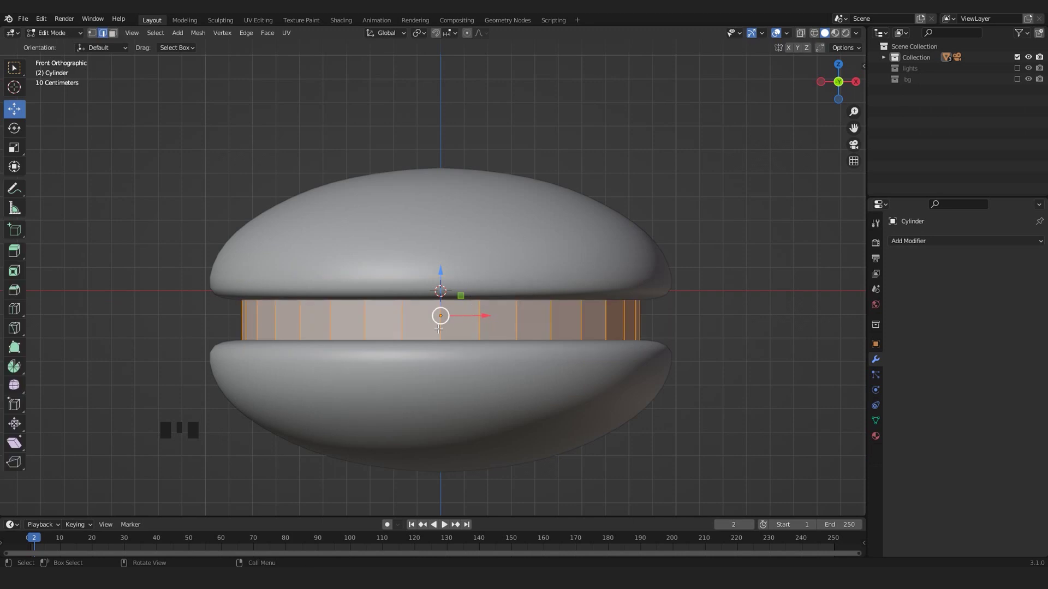
Step: Add two edge loops around the filling and position it between the shells
key(ctrl+r)
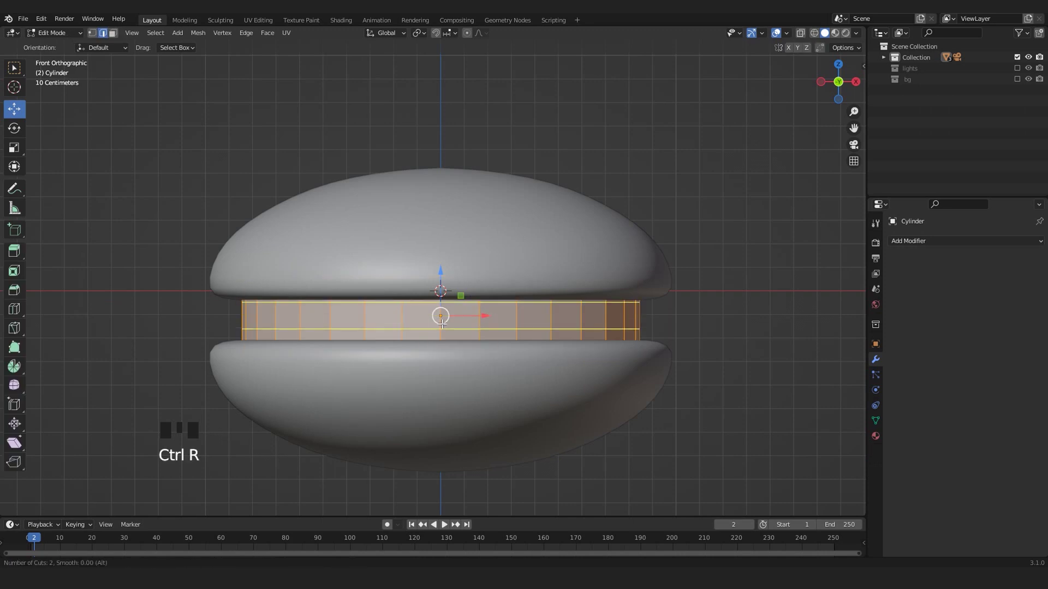
key(Tab)
key(alt+z)
key(s)
key(alt+z)
click(446, 271)
key(Tab)
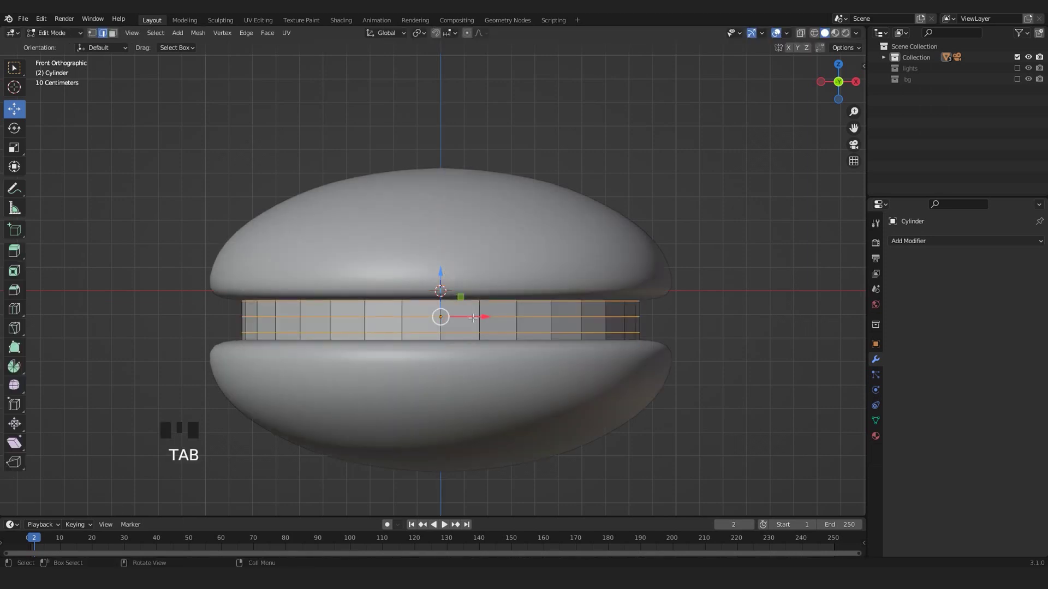
key(Tab)
click(445, 270)
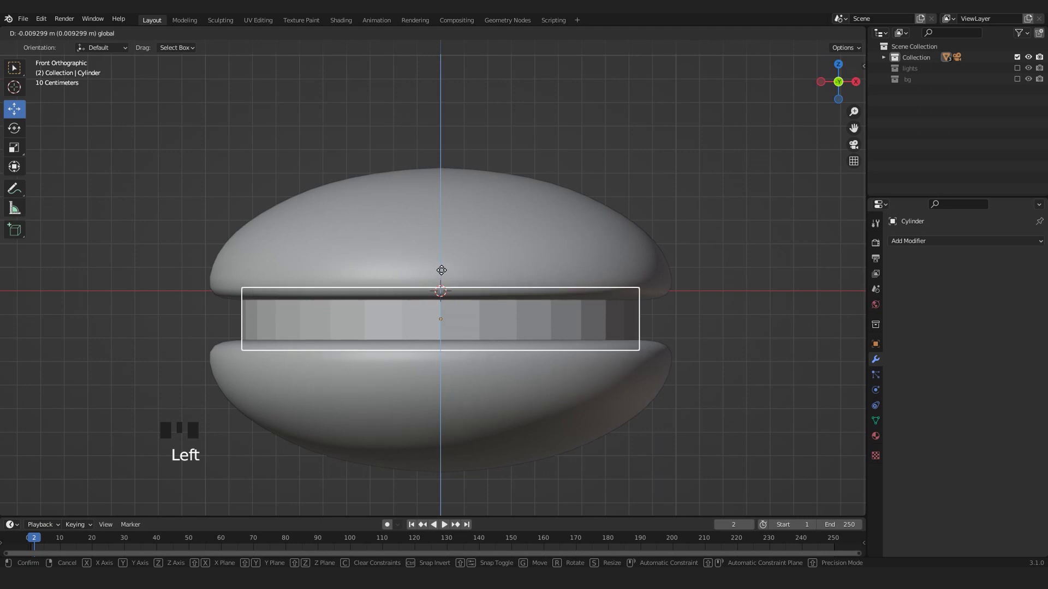
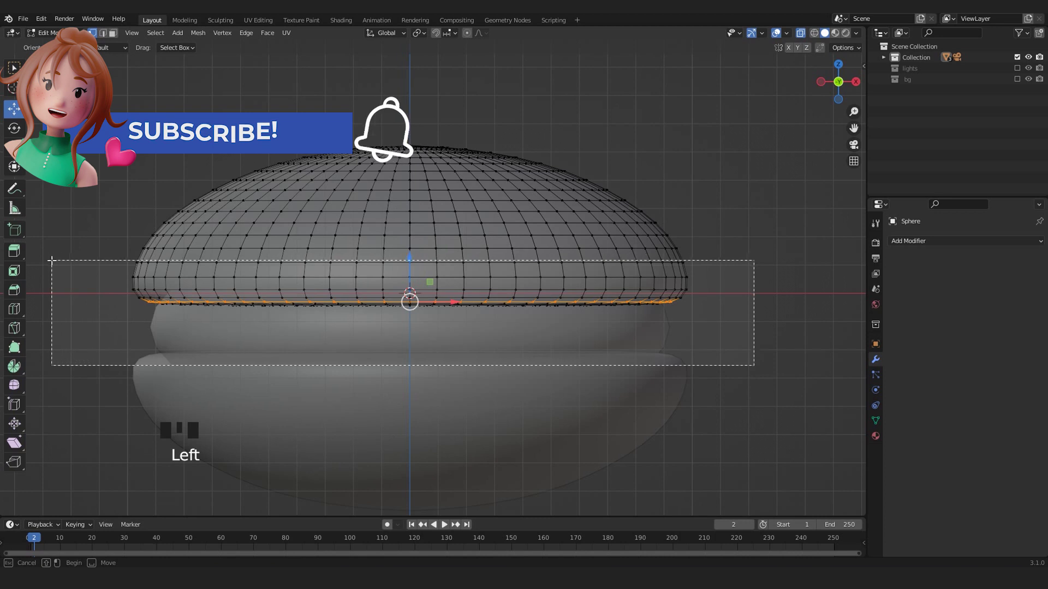
Step: Assign the top shell's lower rim band to a new vertex group named macaron
scroll(up, 3)
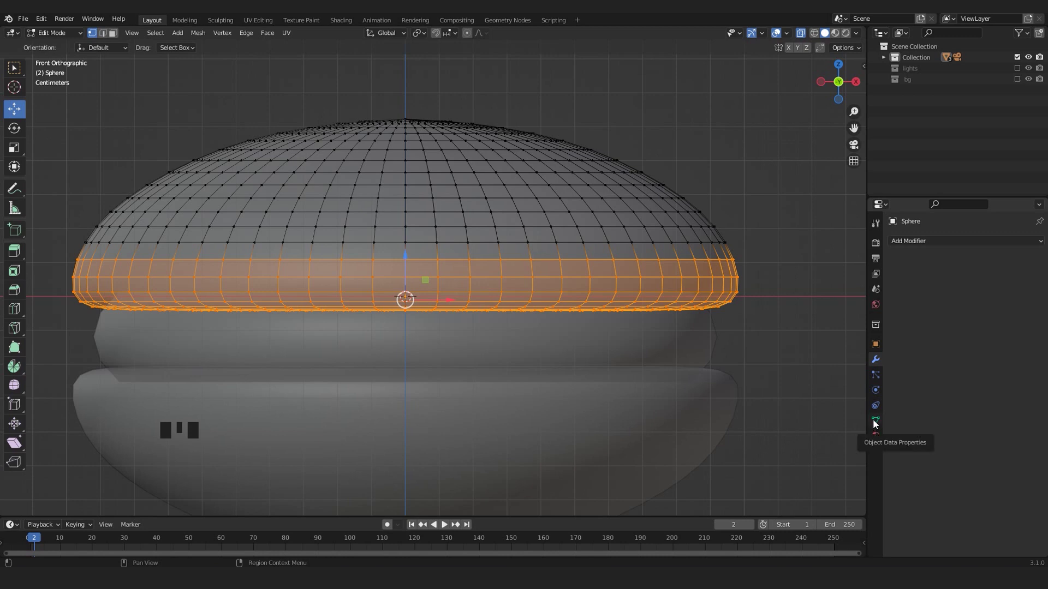
click(881, 424)
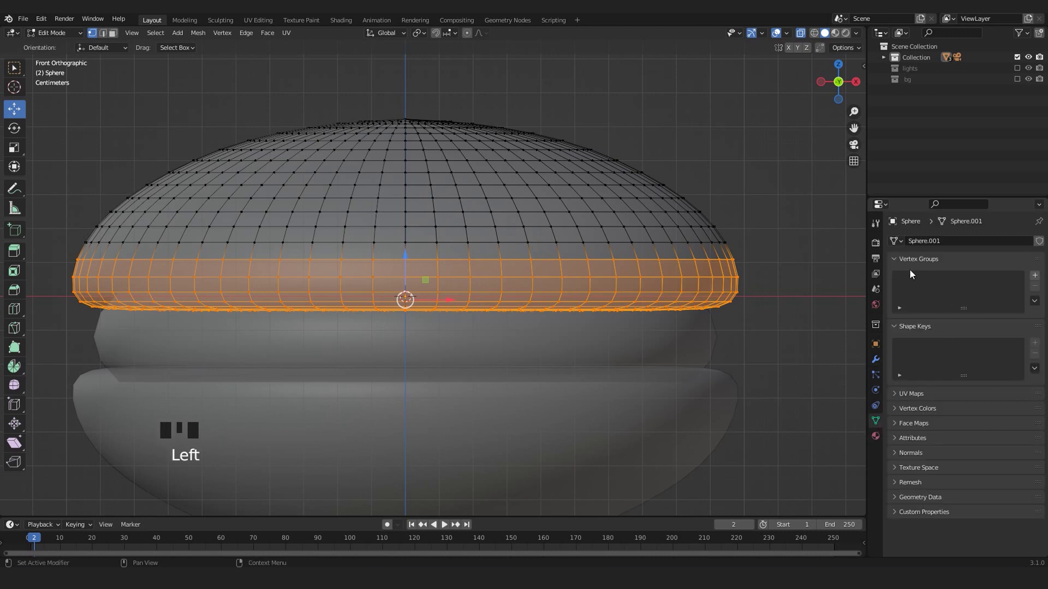
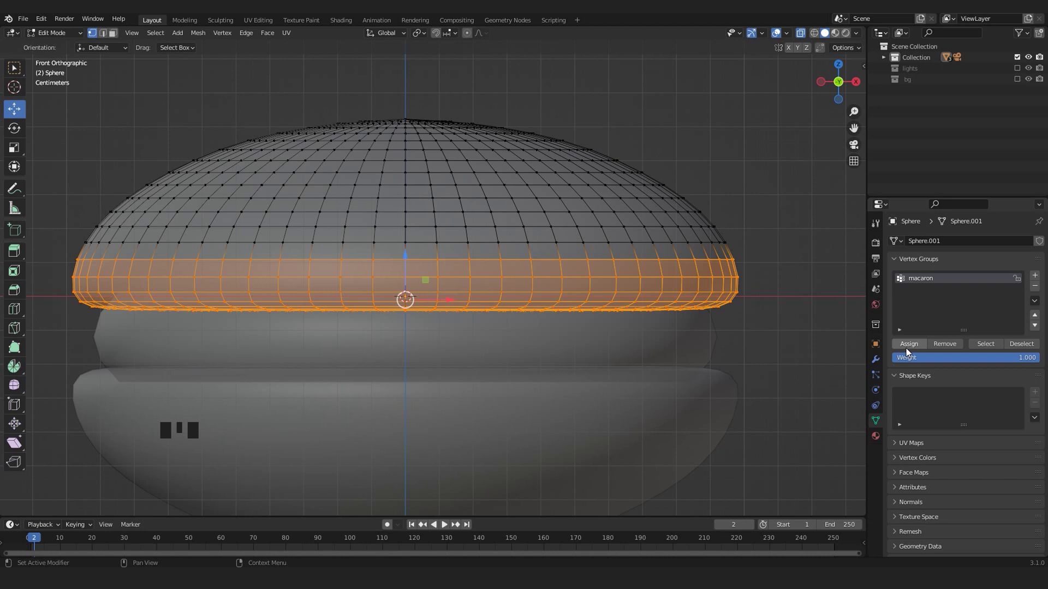
drag(911, 347, 586, 327)
key(Tab)
scroll(down, 3)
key(alt+z)
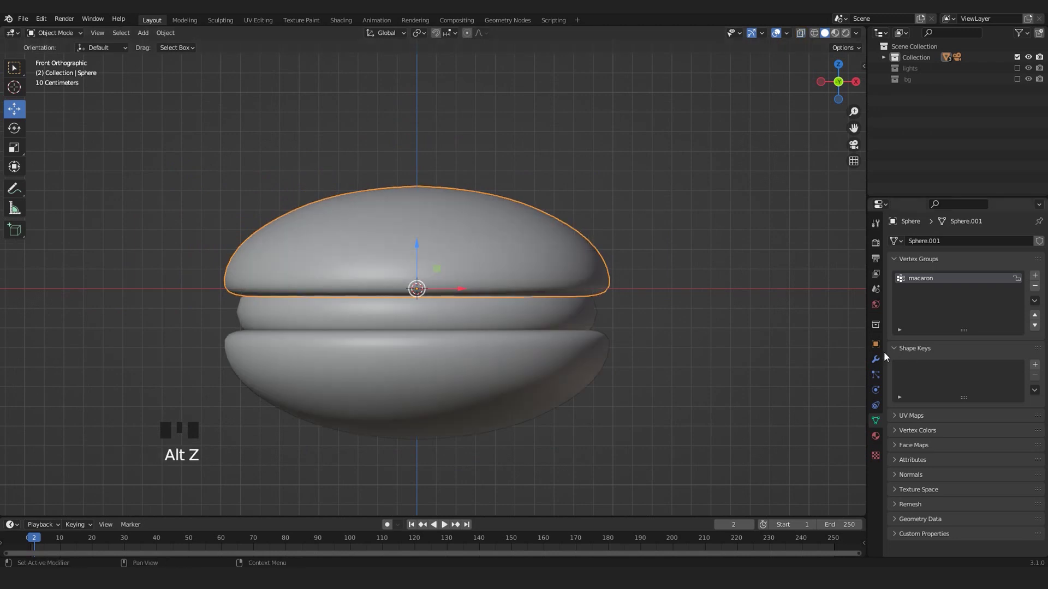
Step: Replace the old texture with a new Clouds texture of size 0.06
click(876, 361)
scroll(up, 3)
drag(506, 307, 879, 457)
drag(880, 457, 903, 266)
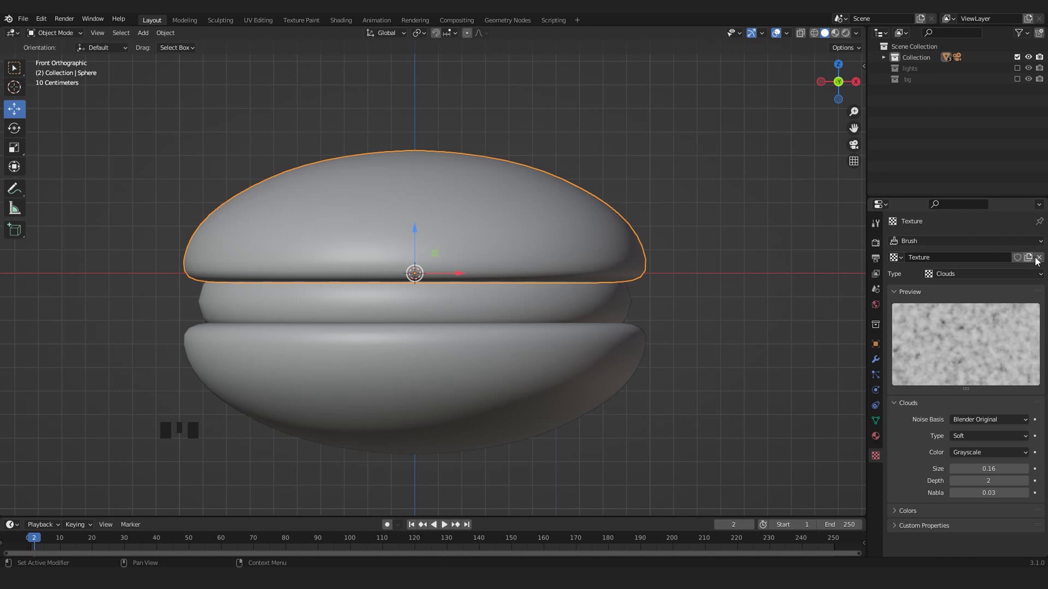
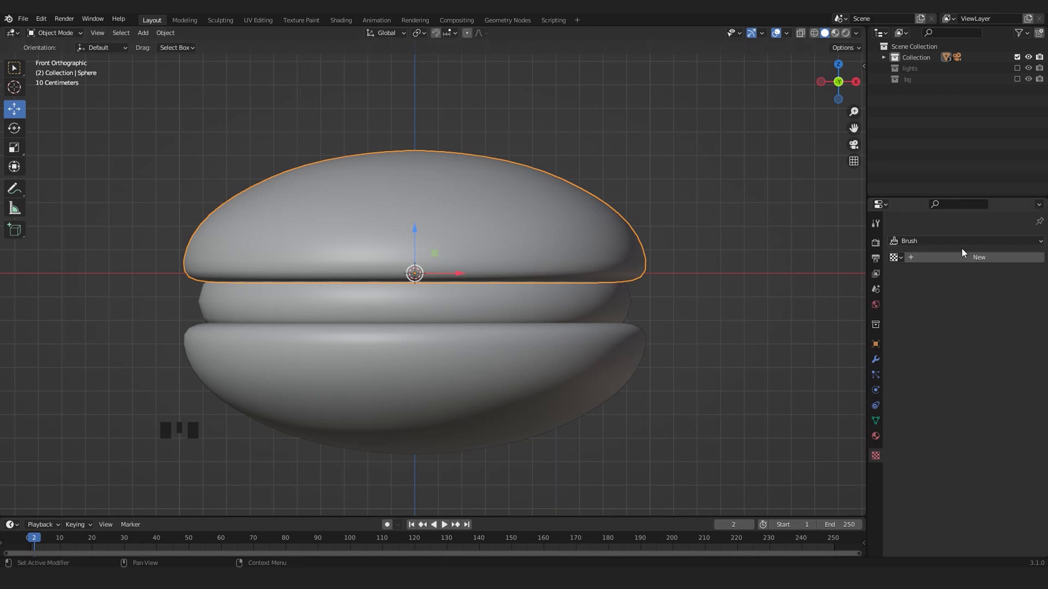
drag(972, 263, 945, 298)
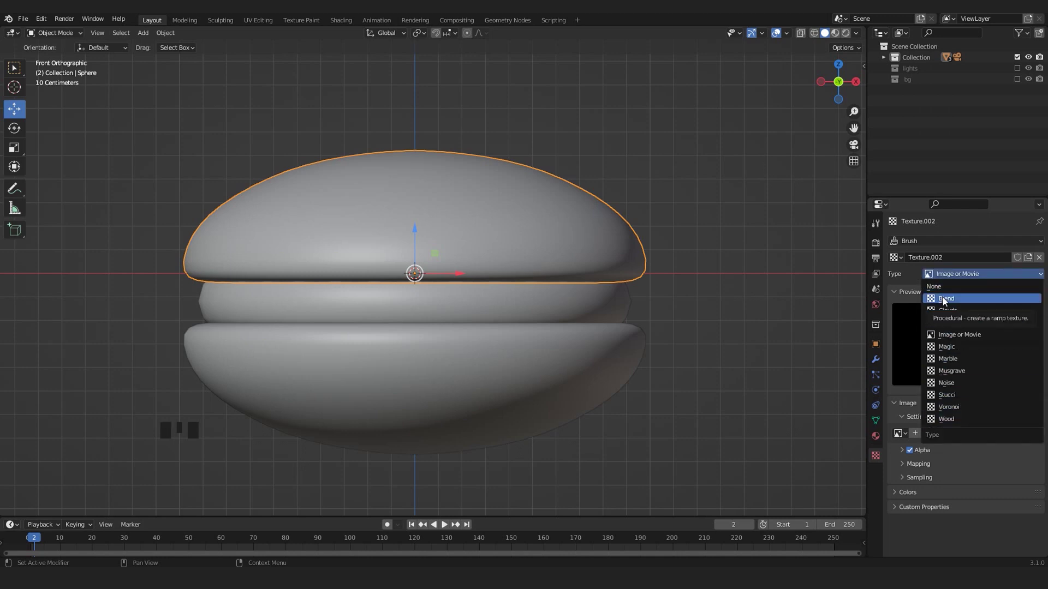
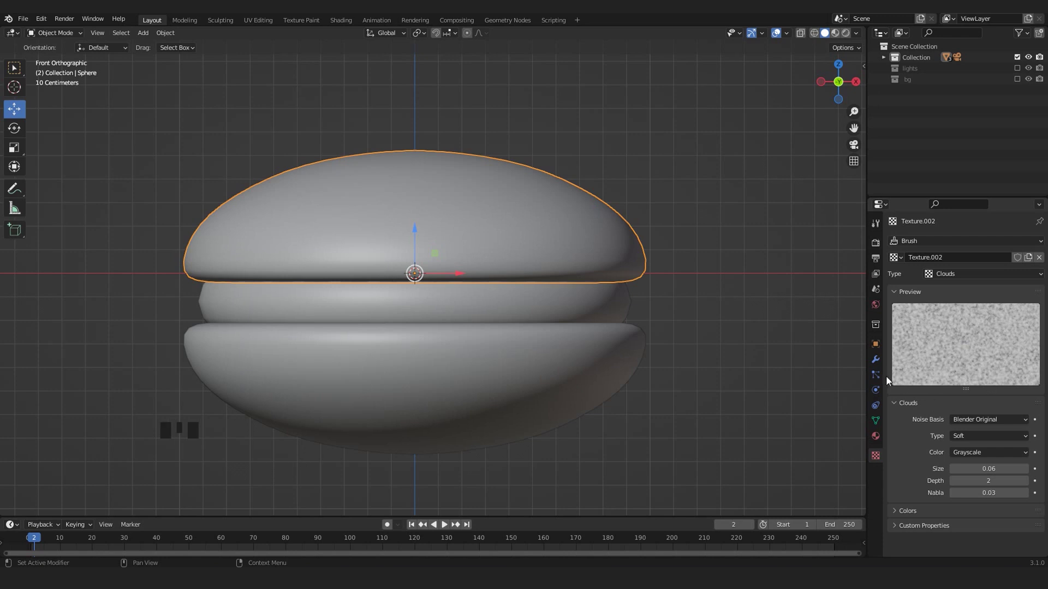
Step: Add a Displace modifier using the Clouds texture on the macaron group, Strength 0.1, Midlevel 0.656
click(876, 361)
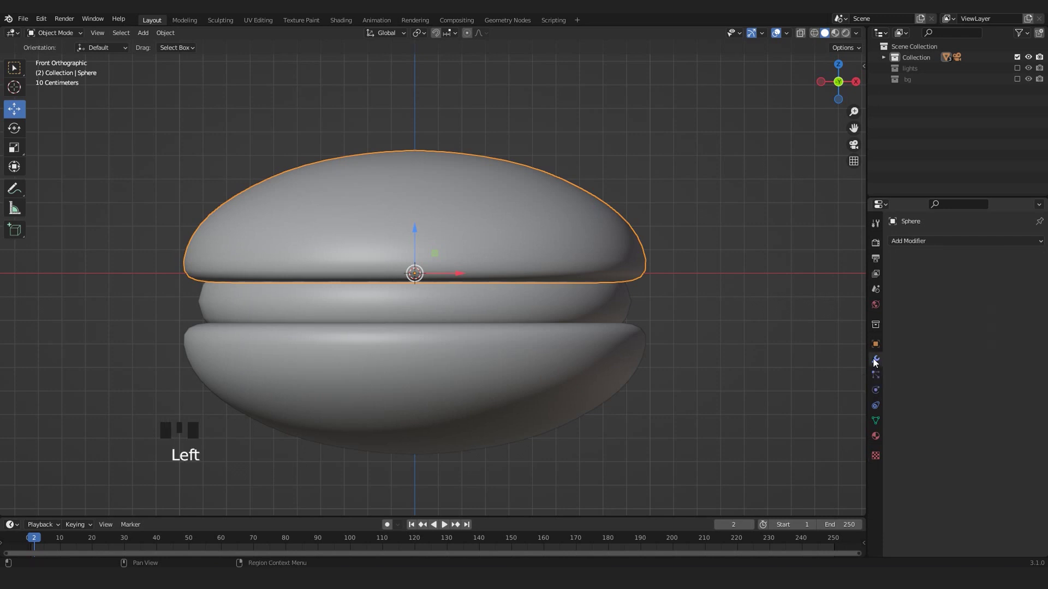
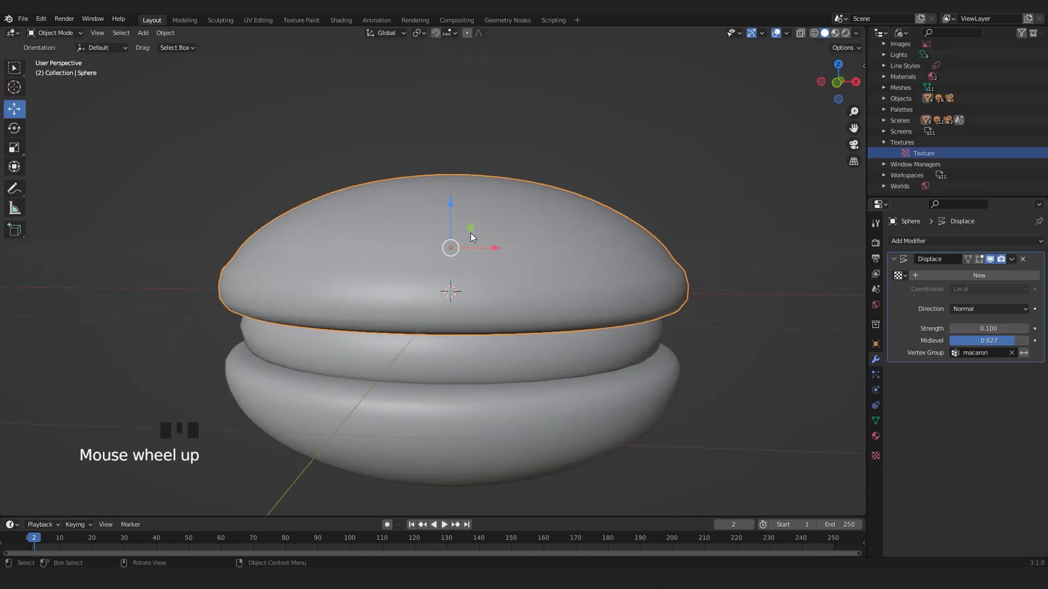
scroll(up, 3)
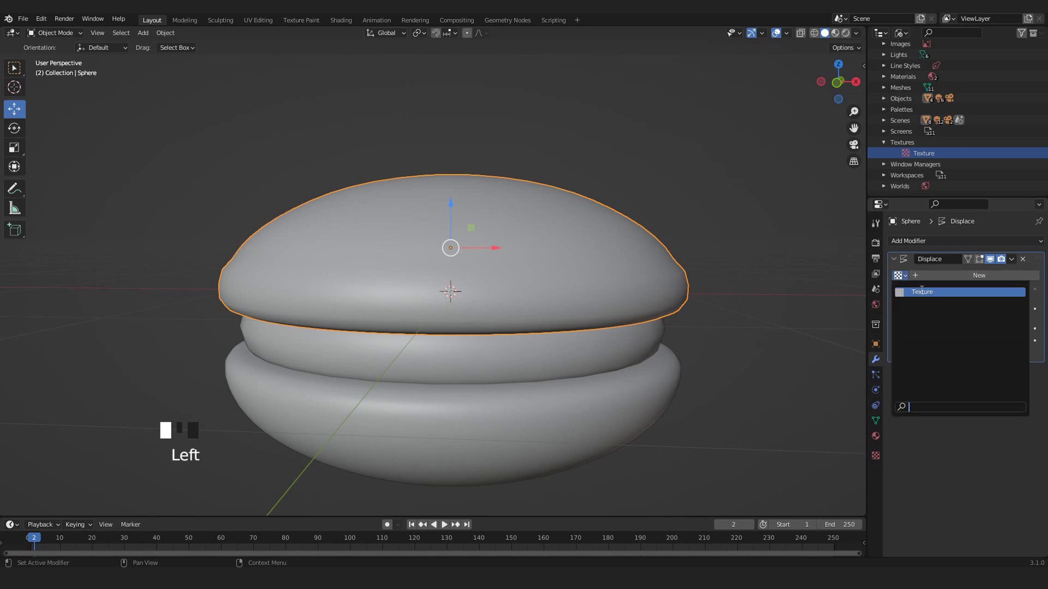
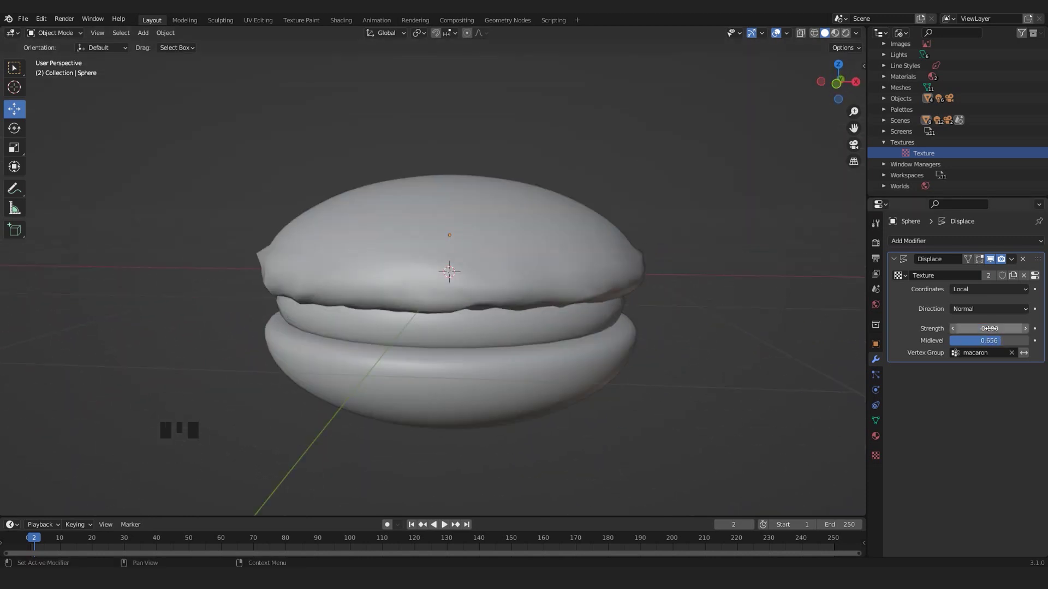
scroll(down, 3)
drag(431, 263, 472, 260)
scroll(up, 3)
drag(469, 282, 442, 250)
drag(442, 251, 485, 245)
scroll(up, 3)
drag(544, 280, 605, 293)
Step: Check a vertex ring on the shell from the front view and leave Edit Mode
key(KP_1)
key(Tab)
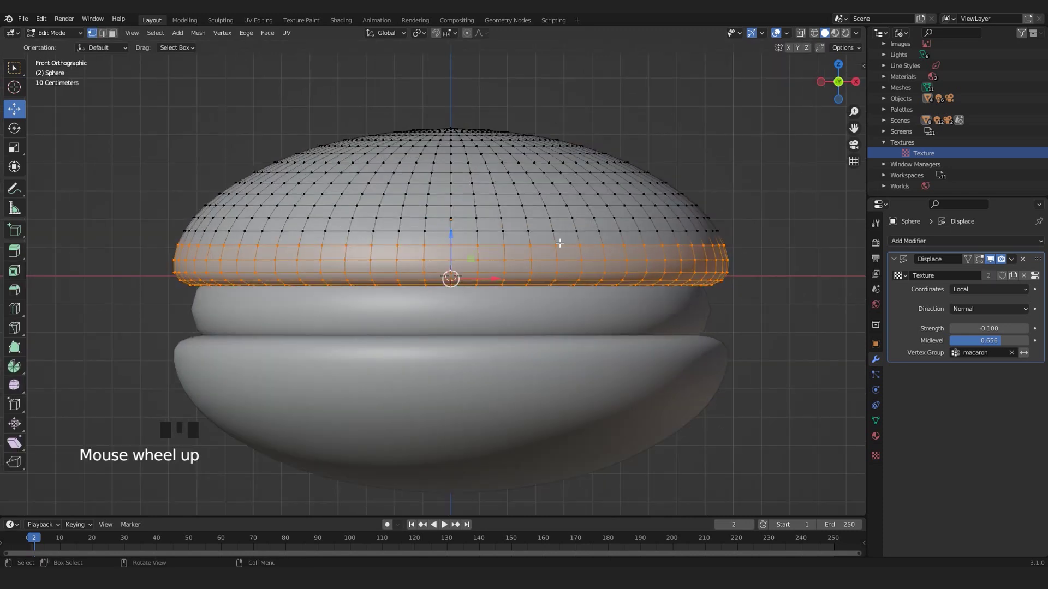
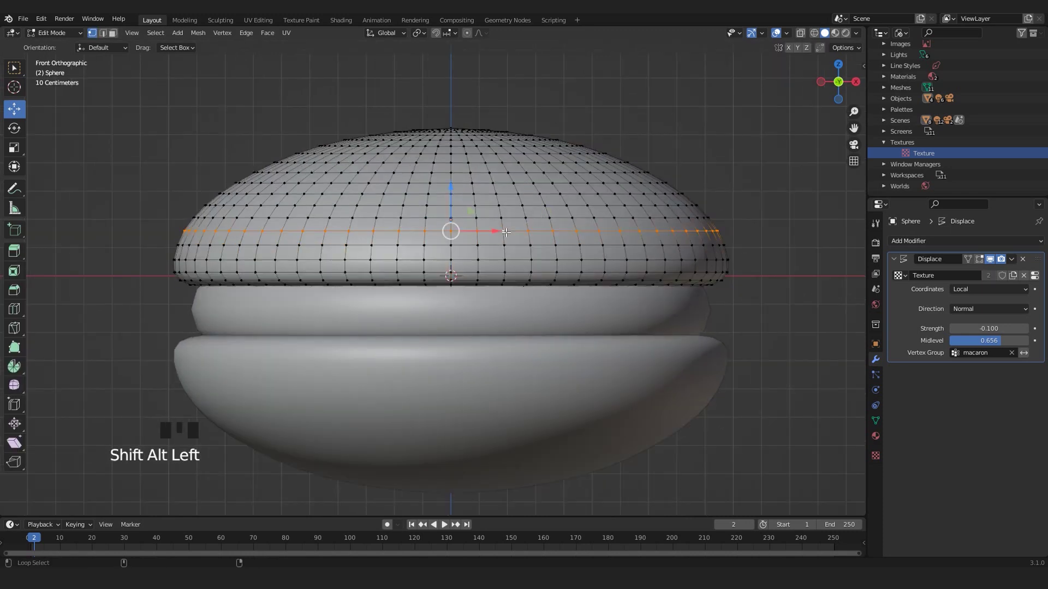
drag(874, 420, 903, 351)
click(904, 346)
key(Tab)
Step: Enable the lights and bg collections in the Outliner so the lamps and blue backdrop appear
scroll(down, 3)
drag(508, 324, 527, 339)
scroll(up, 3)
drag(533, 336, 1023, 81)
click(1023, 81)
scroll(down, 3)
click(237, 116)
click(391, 194)
drag(561, 292, 519, 283)
scroll(down, 3)
drag(447, 265, 1022, 73)
click(1022, 73)
Step: Frame the lit macaron against the backdrop and switch to the camera view
scroll(up, 3)
drag(375, 285, 853, 35)
click(853, 35)
scroll(up, 3)
middle_click(444, 337)
scroll(down, 3)
drag(439, 337, 420, 355)
scroll(up, 3)
key(KP_0)
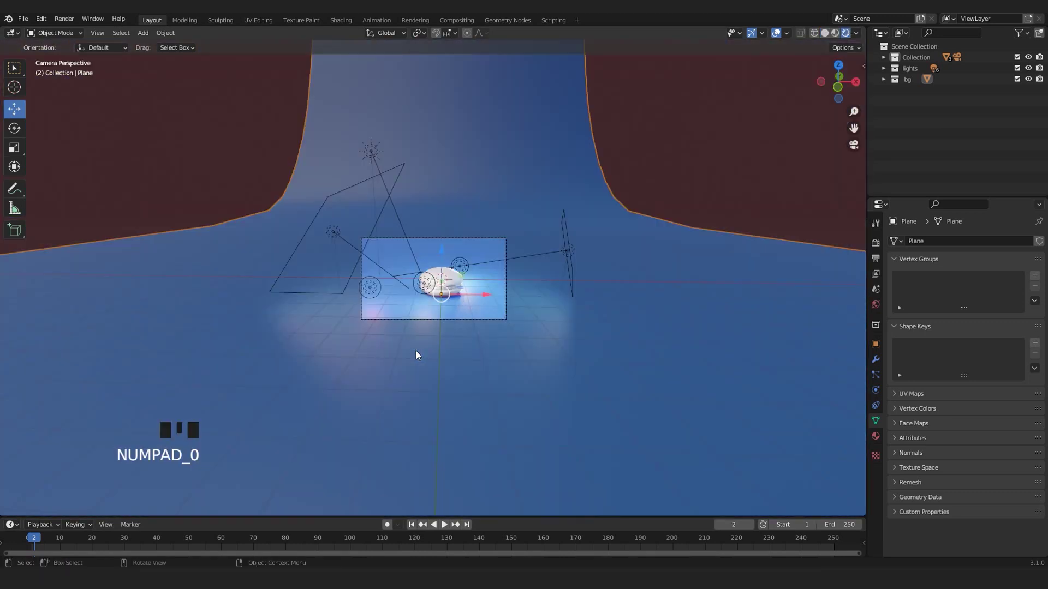
Step: Switch from Layout to the Shading workspace
scroll(up, 3)
drag(589, 308, 484, 212)
click(484, 213)
scroll(down, 3)
scroll(up, 3)
drag(457, 321, 340, 21)
click(340, 21)
Step: Show the camera view and select the macaron's top shell, which has no material
key(KP_0)
scroll(up, 3)
drag(801, 170, 852, 38)
click(852, 38)
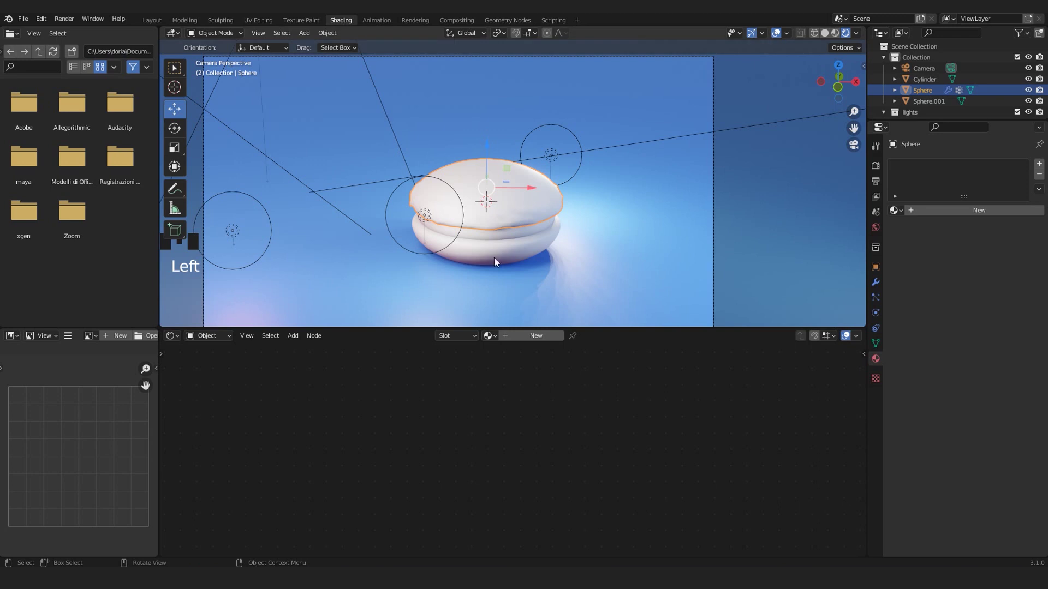
Step: Start a new material on the top shell for the dark red macaron shader
scroll(up, 3)
drag(524, 205, 1001, 213)
drag(1001, 213, 713, 399)
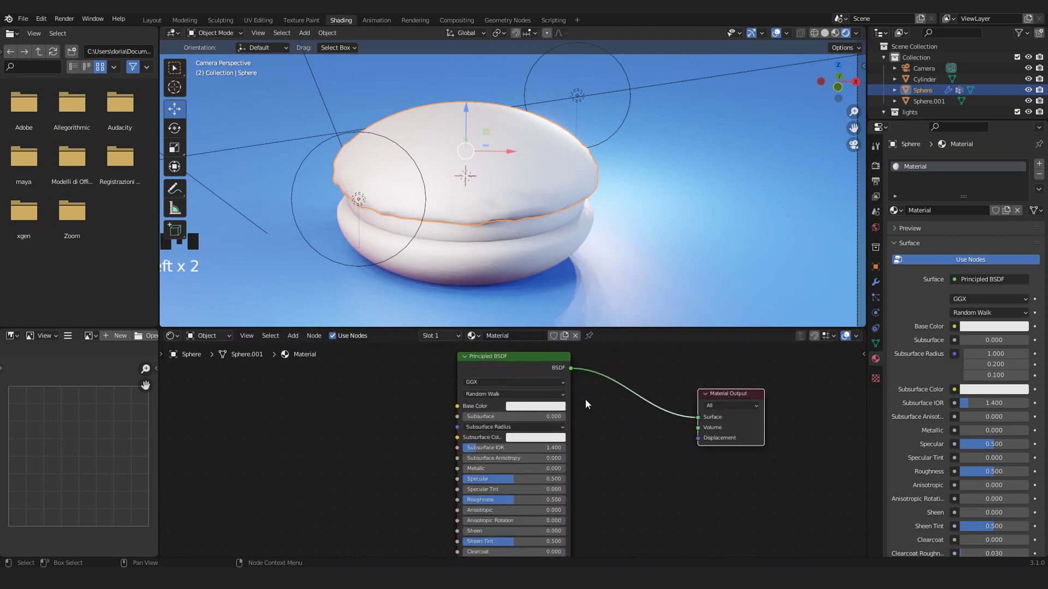
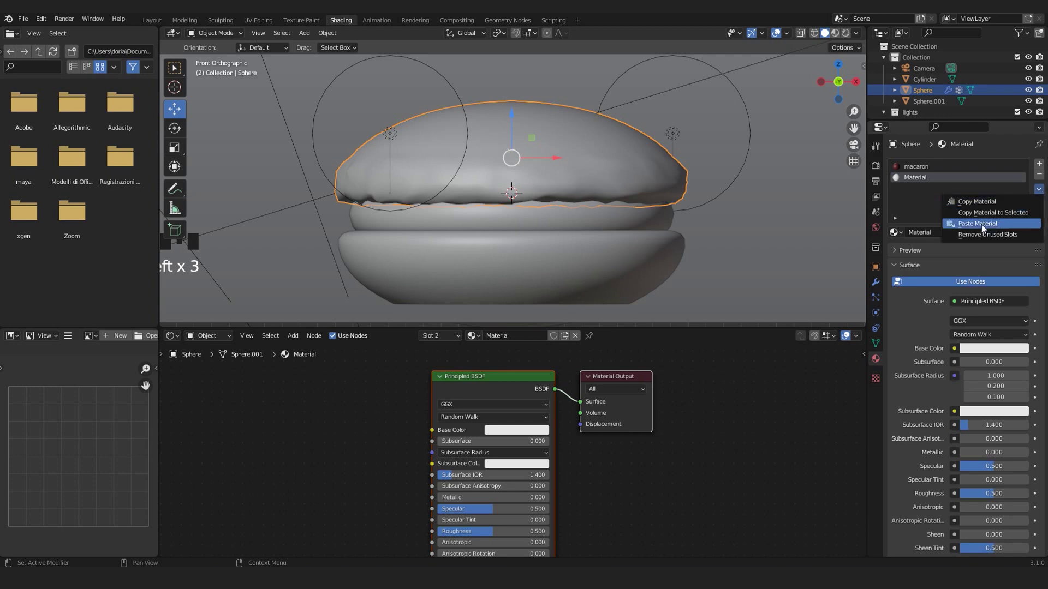
Step: Paste the macaron material into a second slot and check the red shell in camera view
drag(984, 226, 827, 63)
click(842, 33)
drag(853, 38, 769, 86)
key(KP_0)
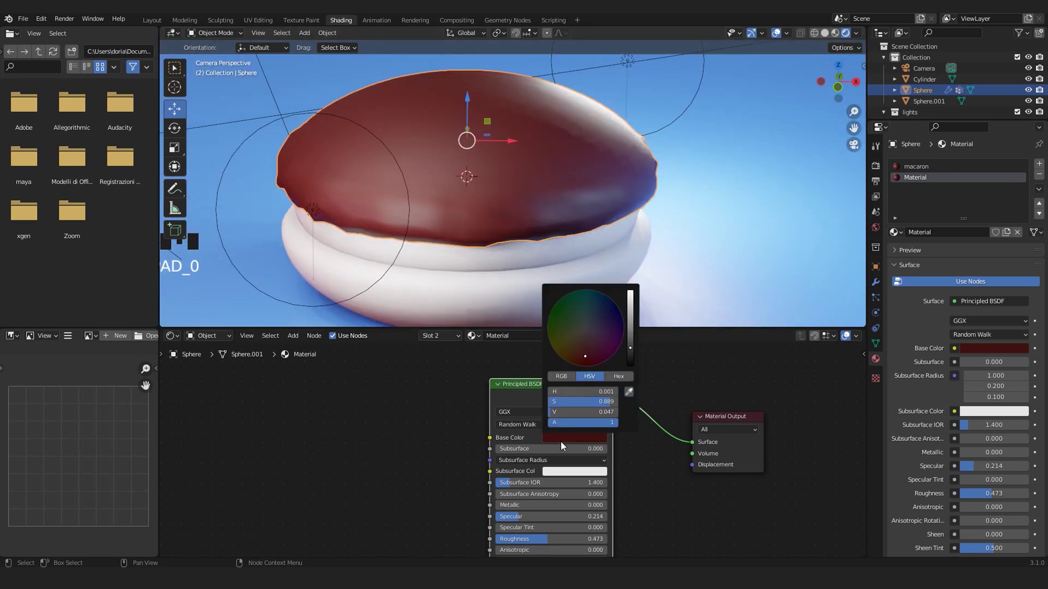
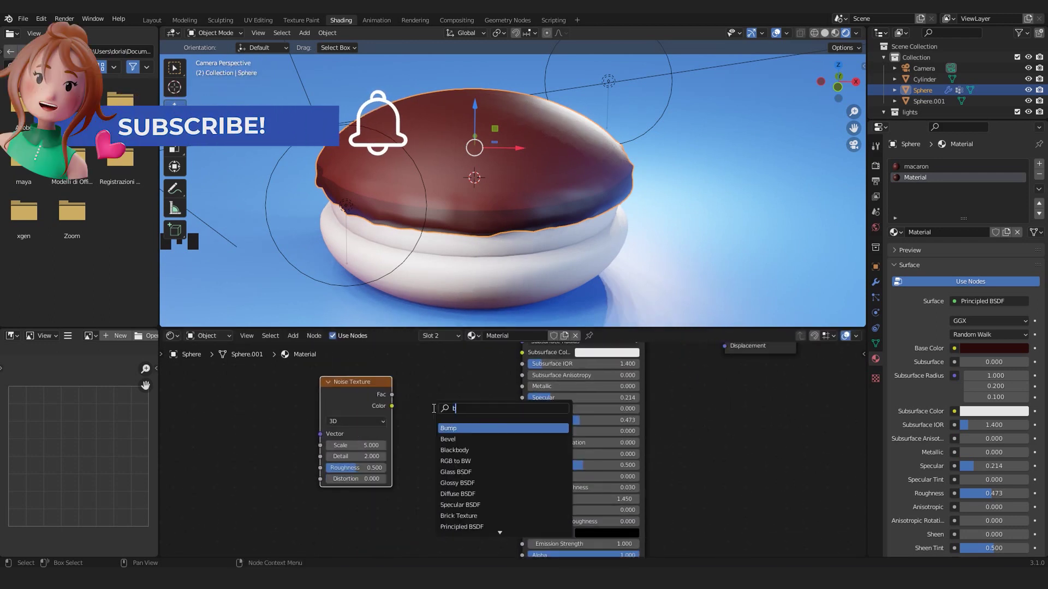
Step: Add a Bump node (strength 0.65, distance 0.4) driven by a Noise Texture into the shader normal
key(shift+a)
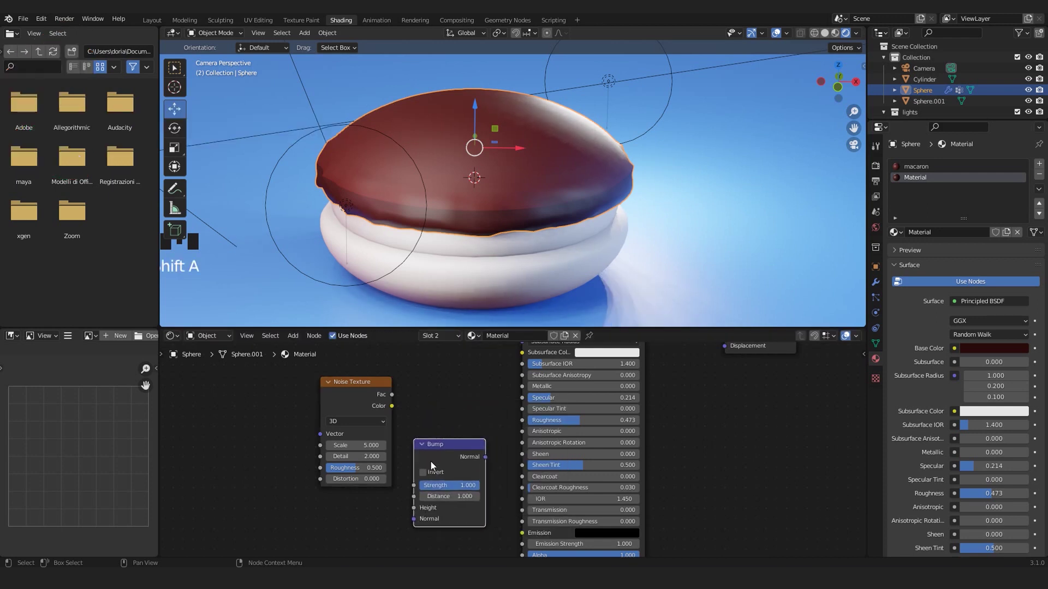
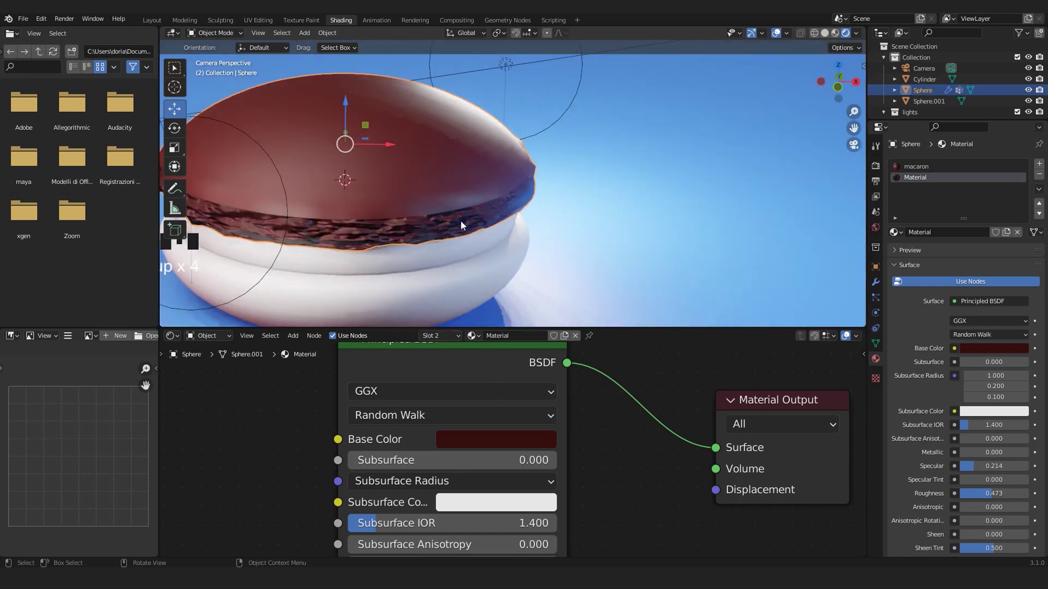
click(604, 275)
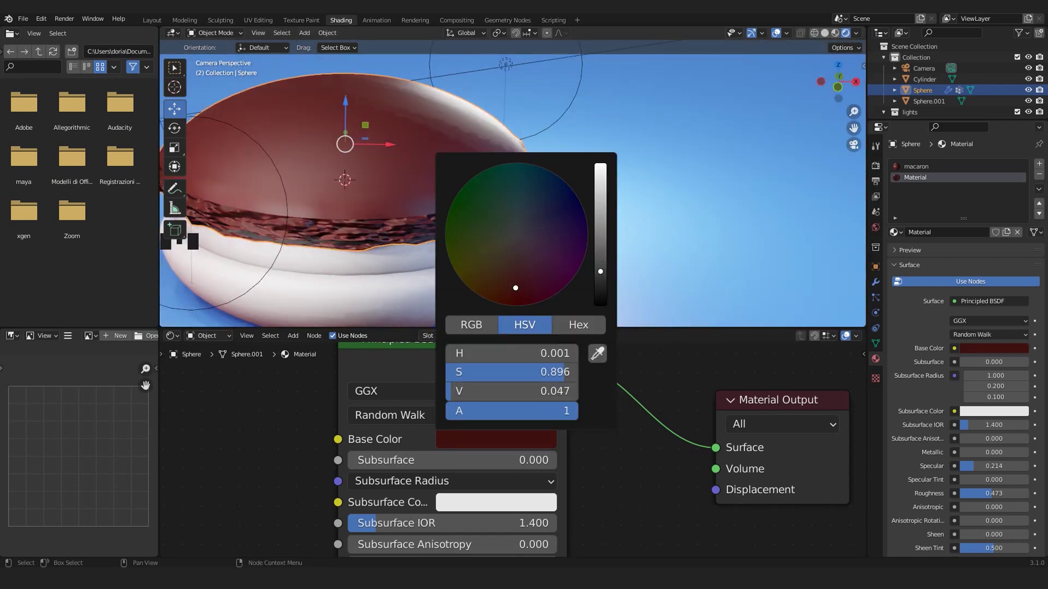
scroll(down, 3)
middle_click(462, 221)
scroll(up, 3)
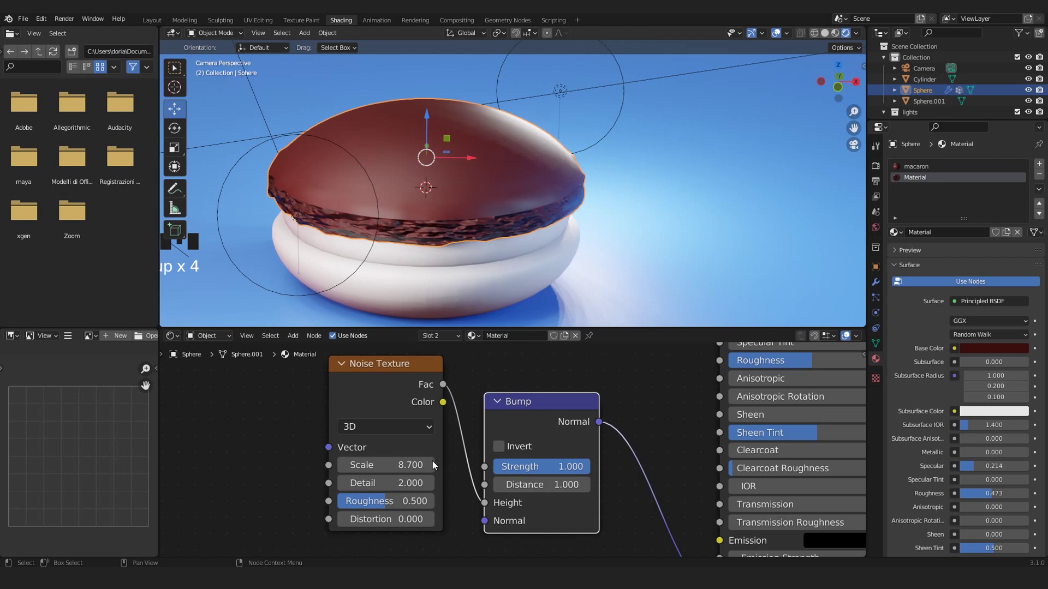
drag(382, 403, 449, 221)
scroll(up, 3)
middle_click(514, 185)
scroll(up, 3)
middle_click(541, 203)
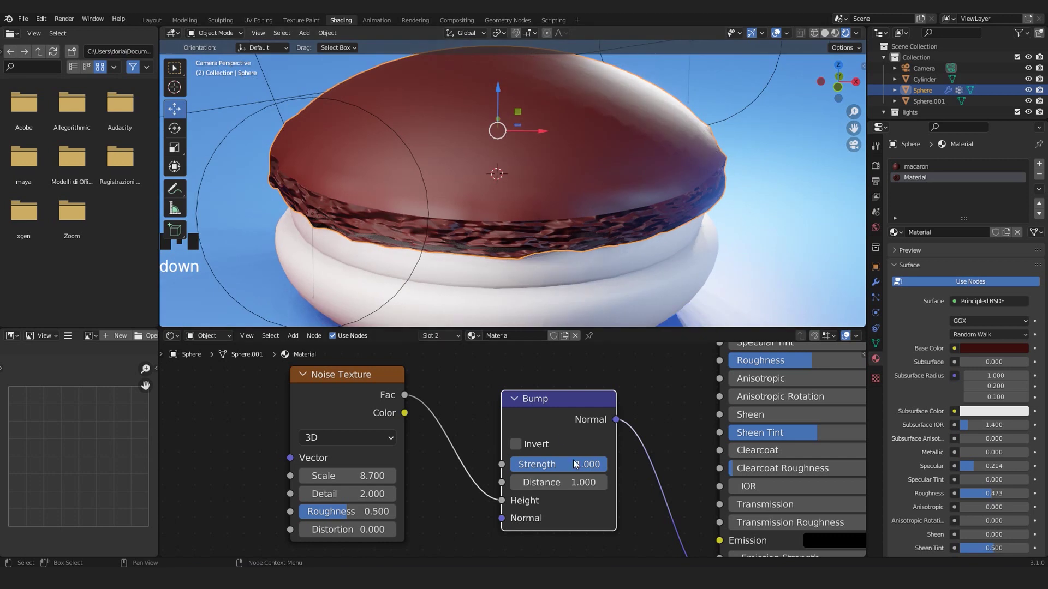
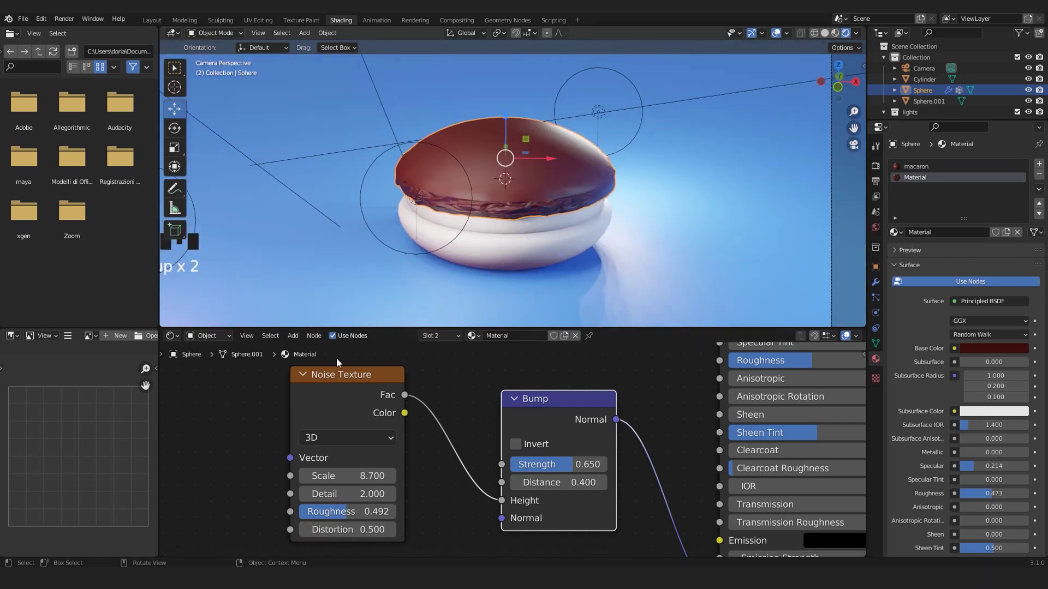
Step: Lower the Noise Texture distortion to 0.200 and inspect the crinkled rim
scroll(up, 3)
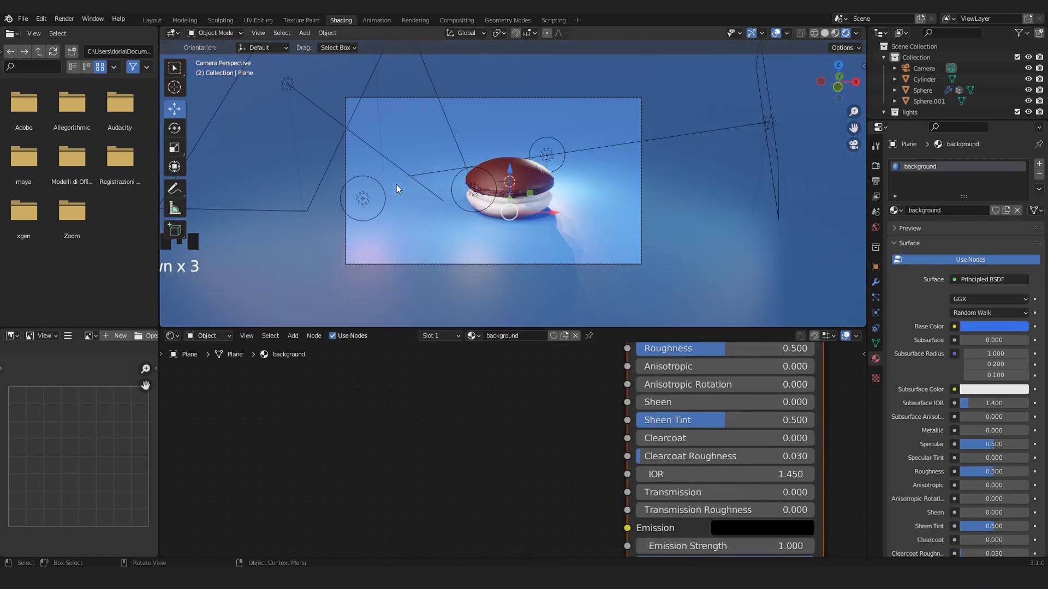
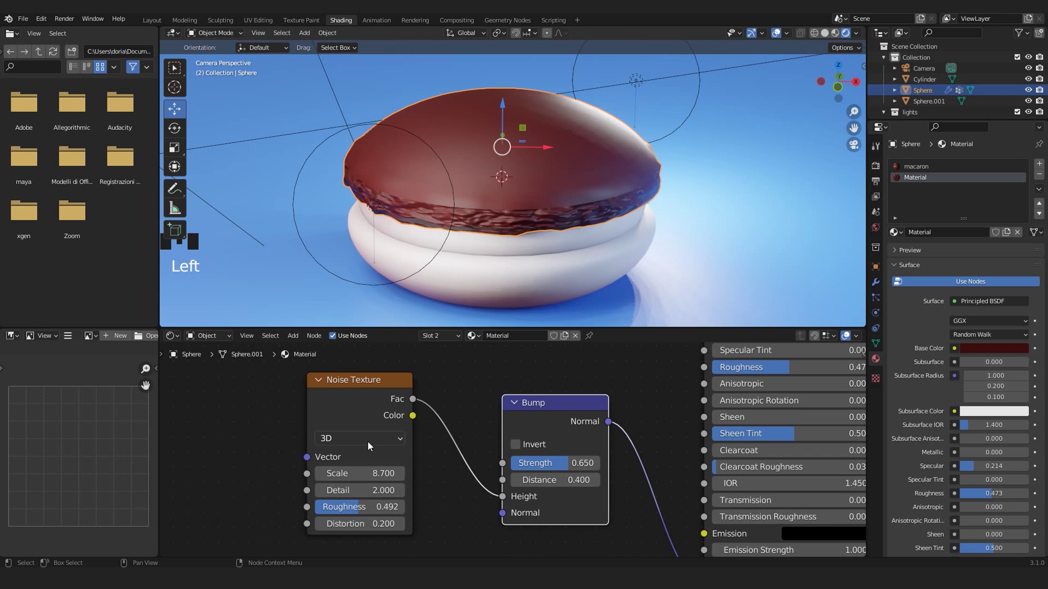
scroll(up, 3)
scroll(down, 3)
scroll(up, 3)
drag(498, 254, 522, 243)
scroll(up, 3)
scroll(up, 3)
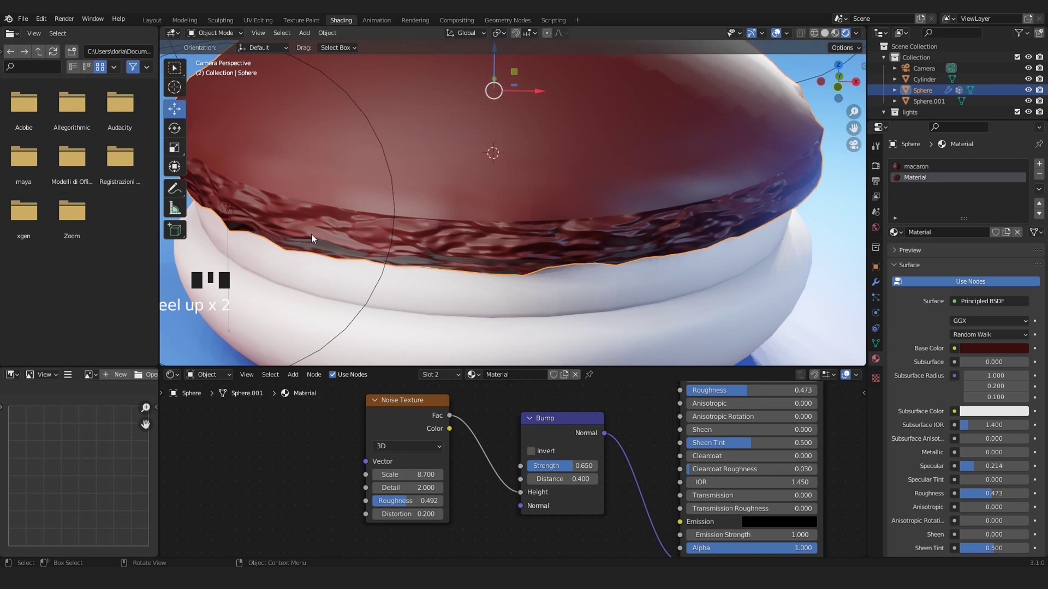
scroll(down, 3)
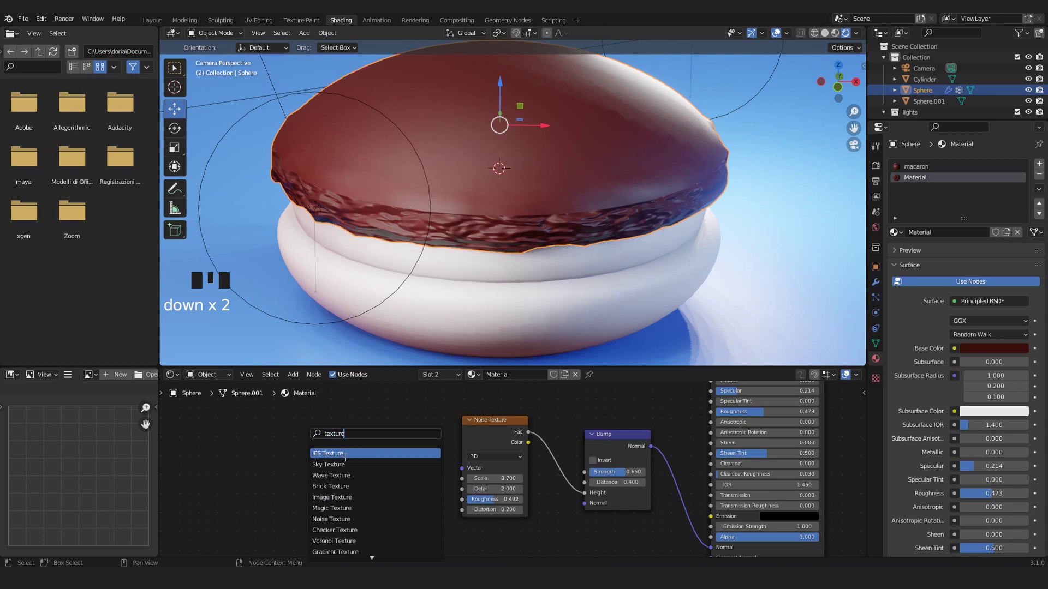
Step: Add a Mapping node with Texture Coordinate before the noise, Scale X 1.8
key(o)
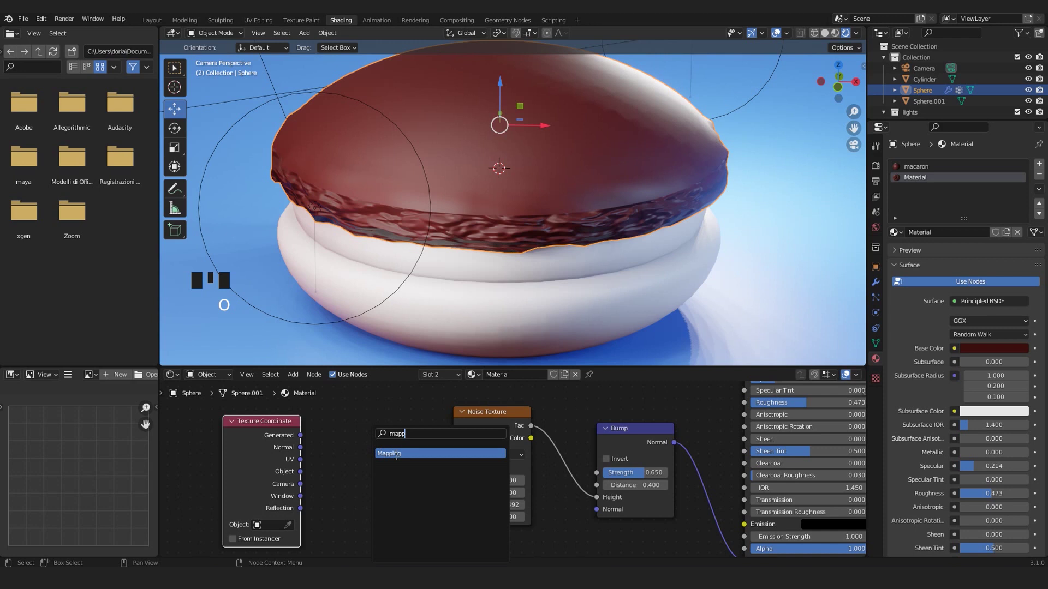
key(p)
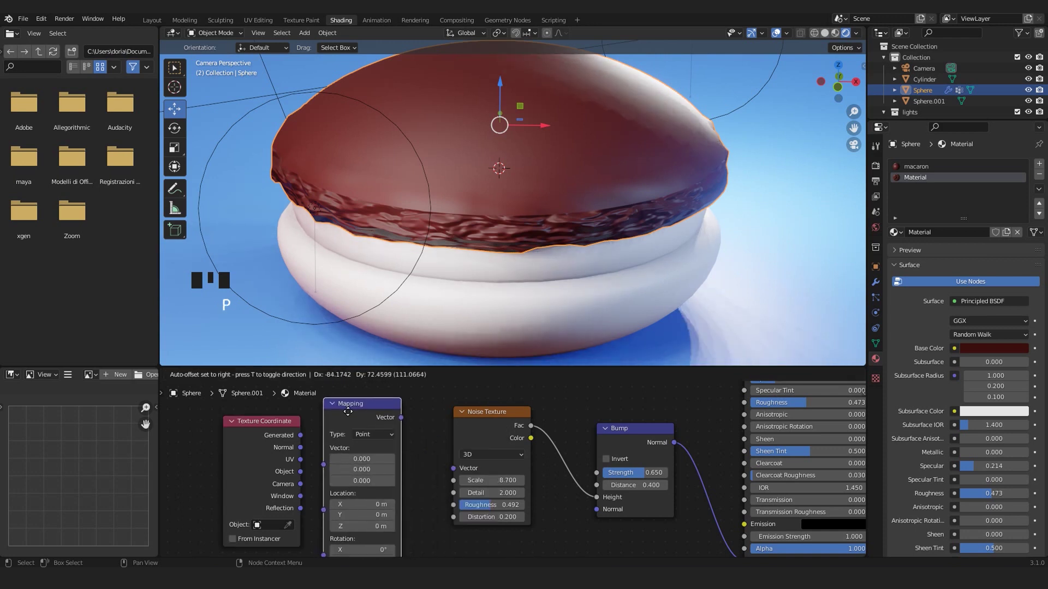
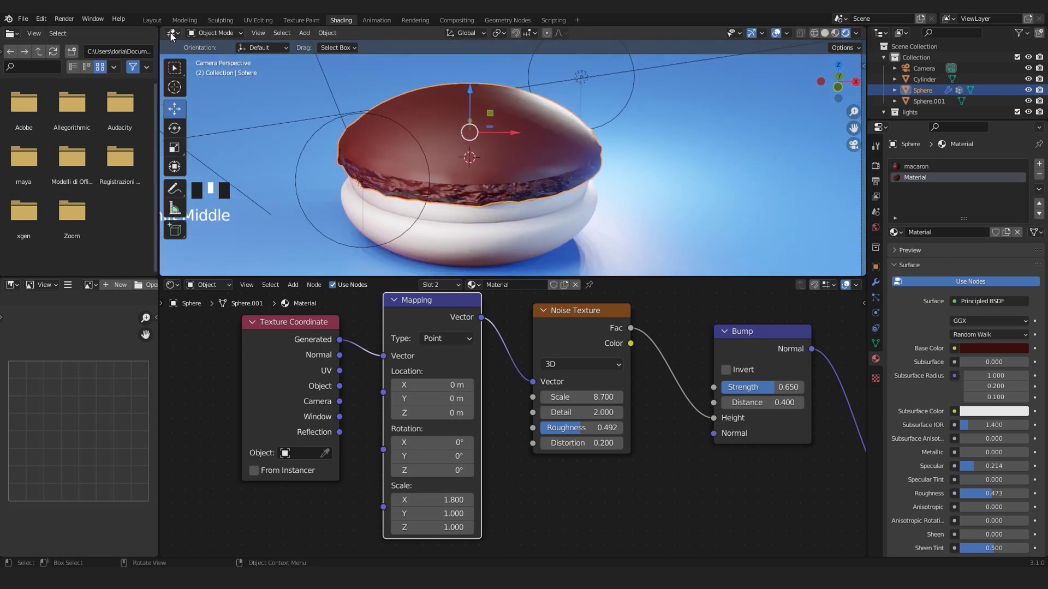
Step: Back in Layout, delete the plain bottom shell and select the chocolate top shell to copy
click(156, 19)
scroll(up, 3)
scroll(down, 3)
scroll(up, 3)
scroll(down, 3)
drag(369, 383, 382, 348)
click(382, 347)
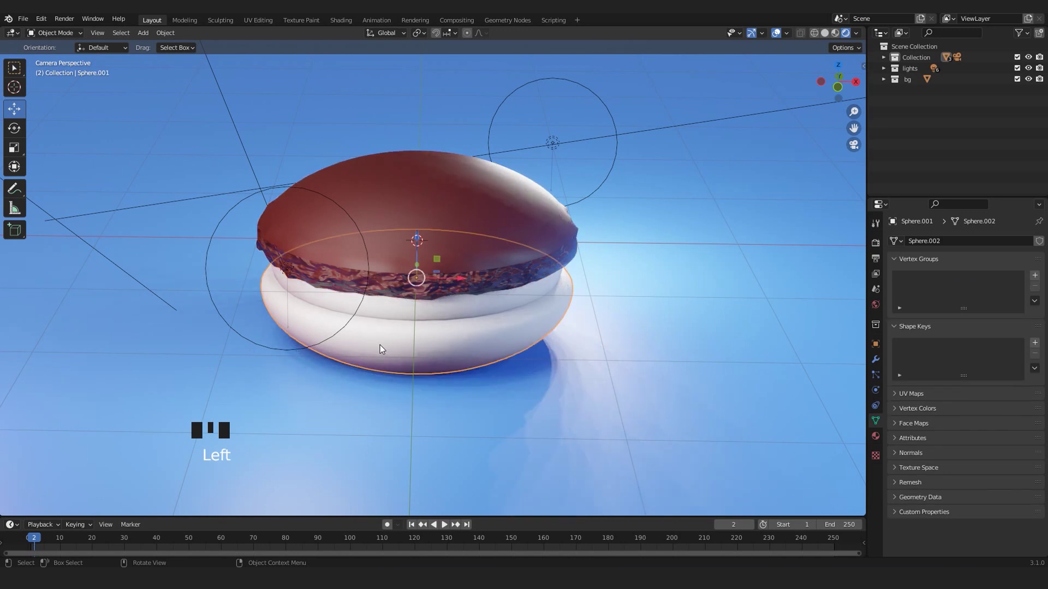
key(Delete)
click(464, 193)
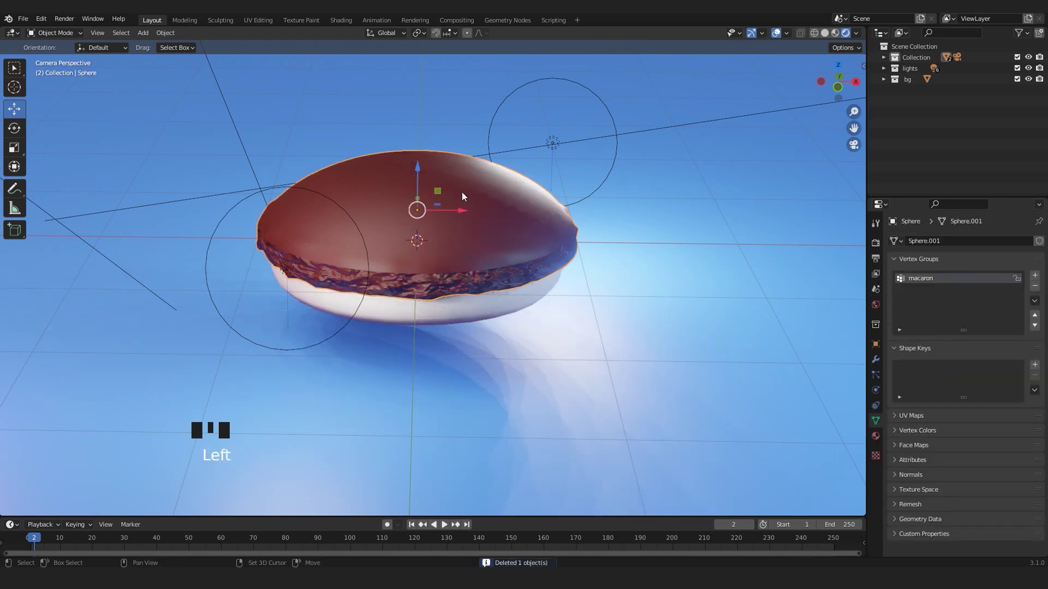
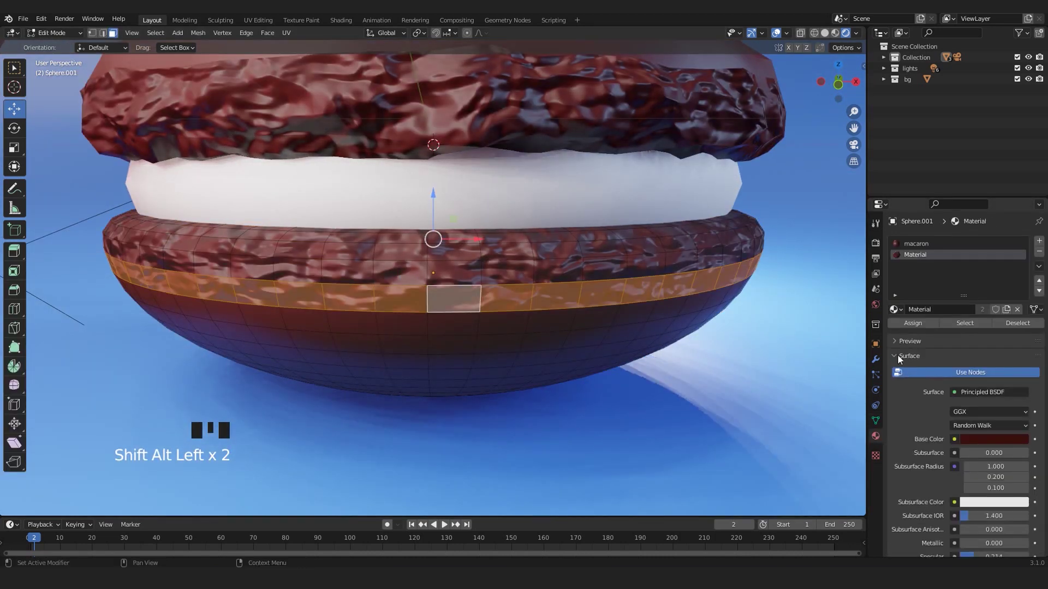
Step: Assign the plain macaron material to the lower shell's rim faces and return to camera view
click(926, 247)
drag(908, 323, 433, 273)
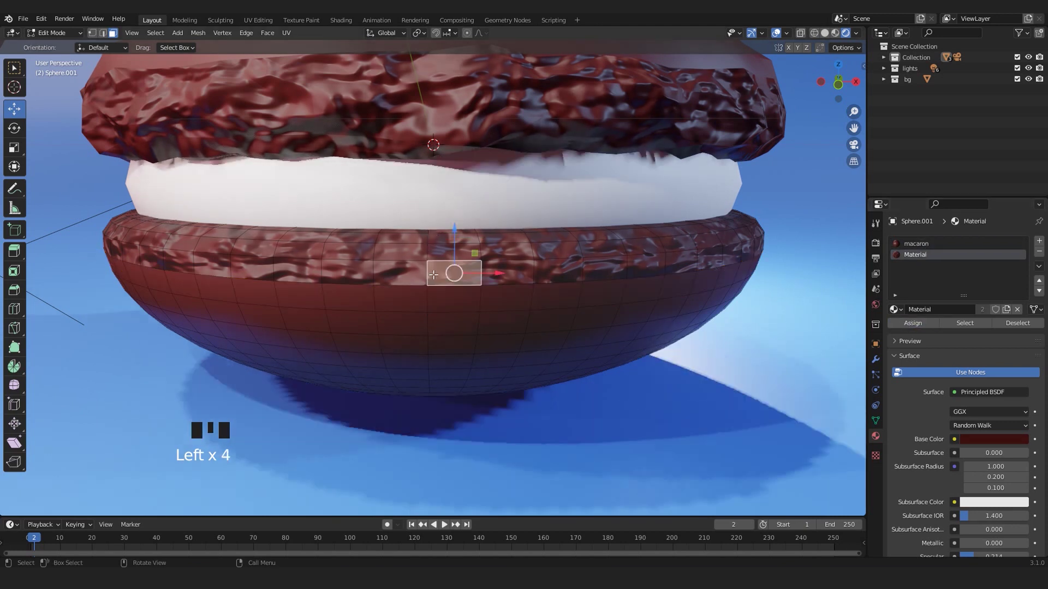
key(Tab)
key(KP_0)
Step: Inspect the two chocolate shells around the white filling in the viewport
drag(665, 470, 598, 408)
scroll(down, 3)
click(593, 402)
scroll(up, 3)
scroll(up, 3)
click(467, 197)
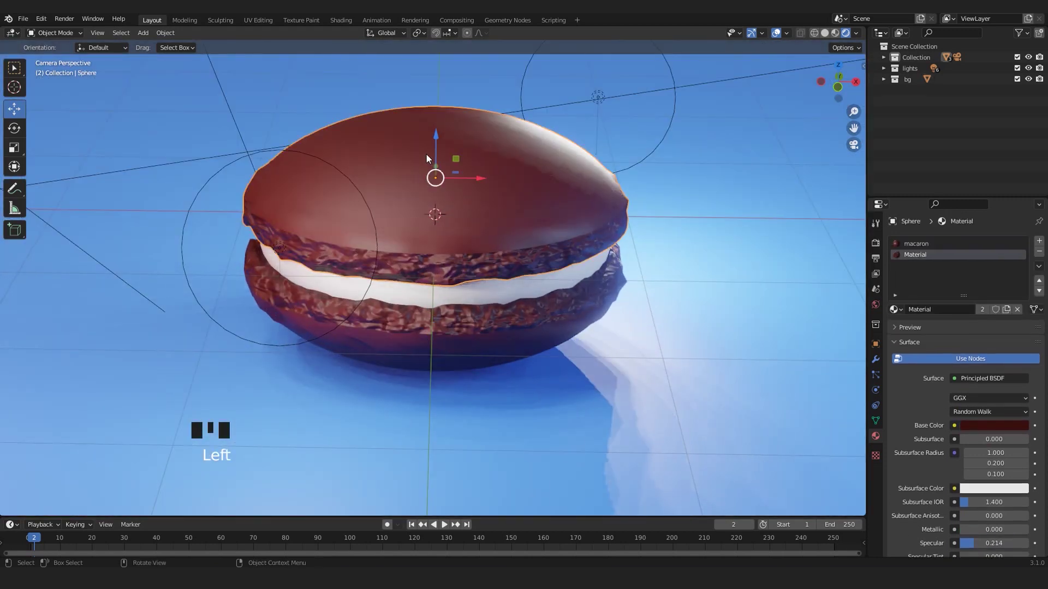
Step: Select the white filling cylinder and show its empty Material Properties
click(440, 144)
scroll(down, 3)
drag(445, 296, 444, 329)
scroll(up, 3)
scroll(up, 3)
click(537, 330)
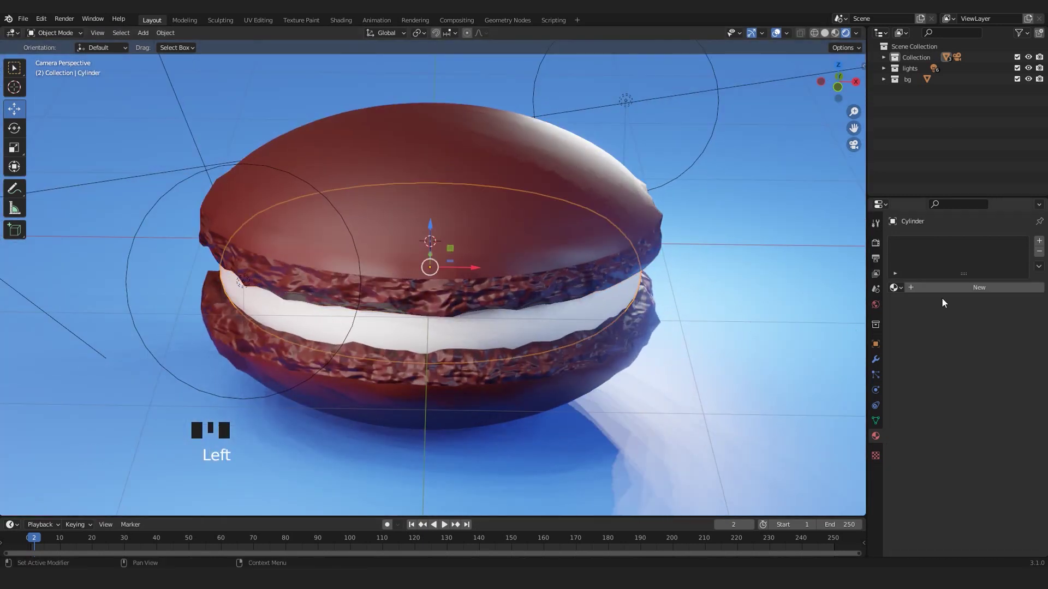
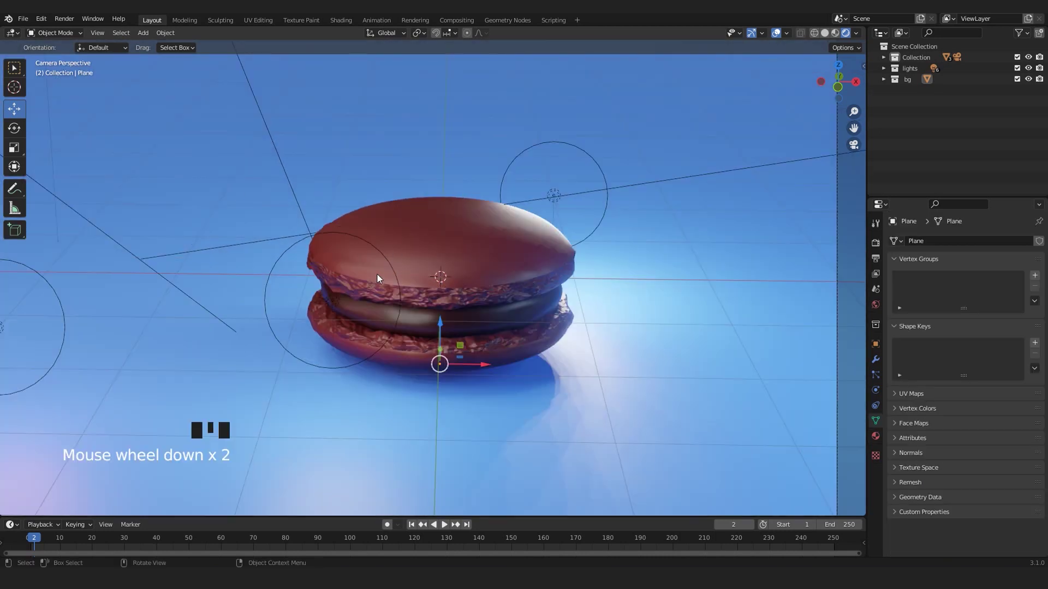
Step: Preview the dark-filled macaron through the camera rendered in Cycles
scroll(up, 3)
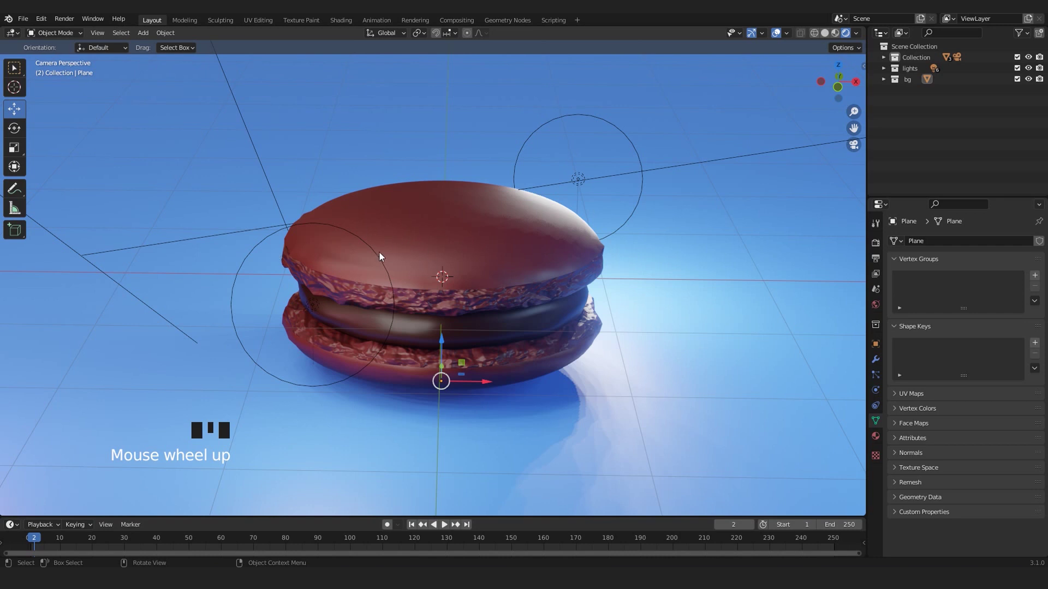
scroll(up, 3)
middle_click(449, 370)
scroll(up, 3)
drag(452, 369, 369, 308)
key(KP_0)
scroll(down, 3)
middle_click(455, 323)
scroll(up, 3)
drag(705, 273, 642, 261)
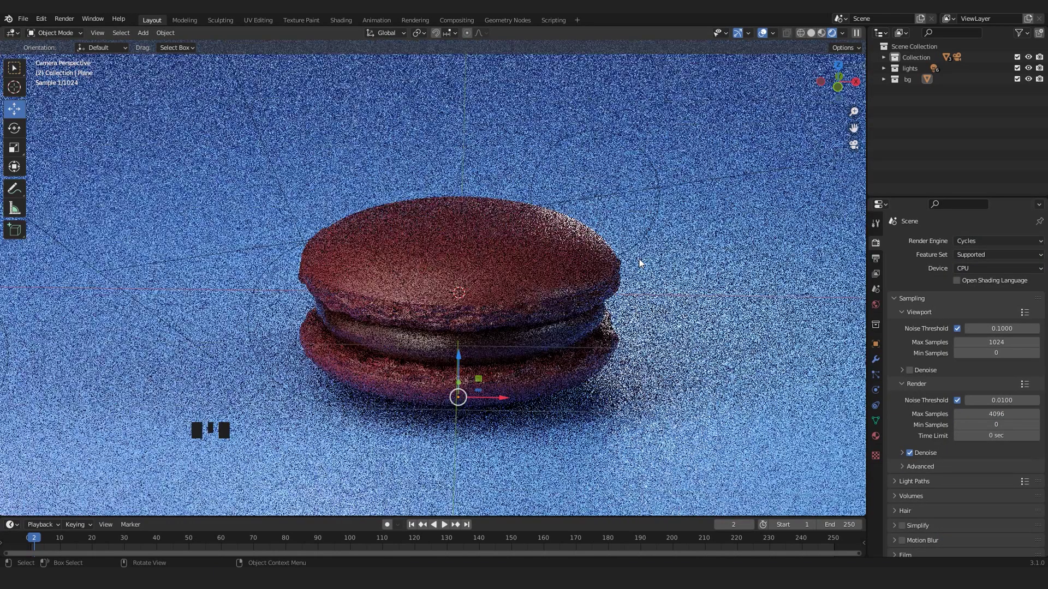
Step: Return to Eevee and enable Ambient Occlusion and Bloom, adjusting their values
scroll(down, 3)
scroll(up, 3)
scroll(up, 3)
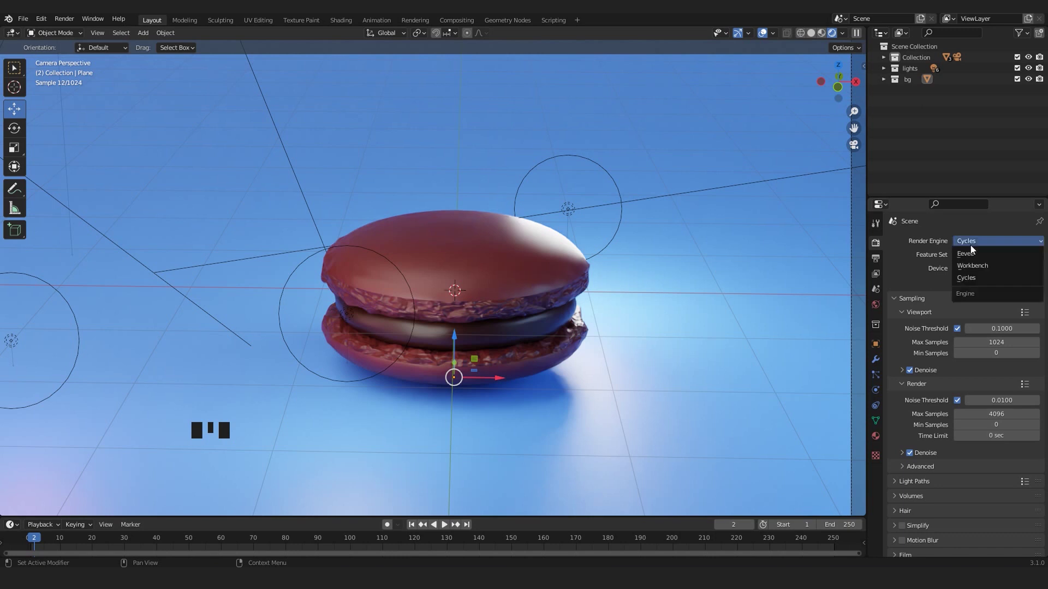
drag(974, 257, 577, 273)
scroll(down, 3)
drag(527, 287, 325, 302)
scroll(down, 3)
drag(348, 241, 393, 193)
scroll(up, 3)
drag(395, 190, 380, 156)
click(380, 156)
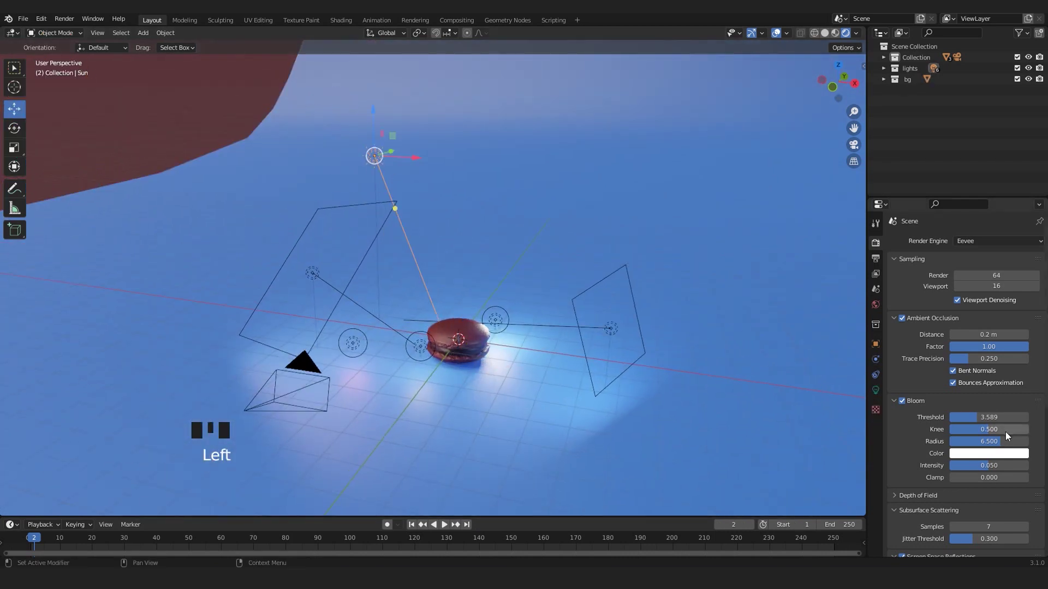
Step: Tint the first area light soft pink with Hex colour FFD5CF
drag(388, 265, 368, 186)
scroll(up, 3)
scroll(down, 3)
drag(378, 207, 691, 350)
click(691, 350)
drag(533, 363, 541, 380)
scroll(down, 3)
drag(471, 344, 345, 320)
click(346, 320)
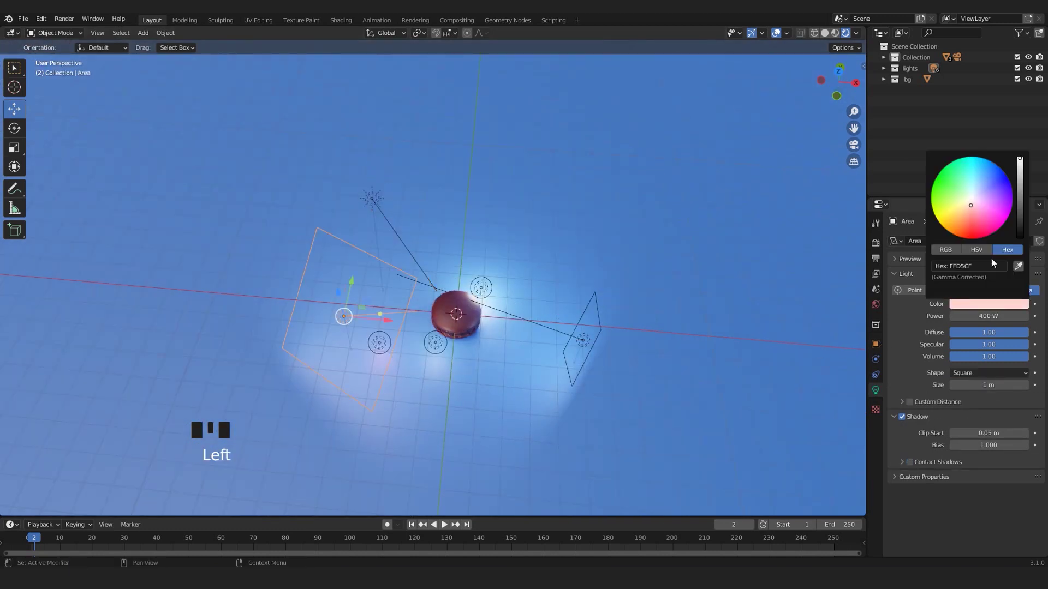
click(822, 349)
click(585, 341)
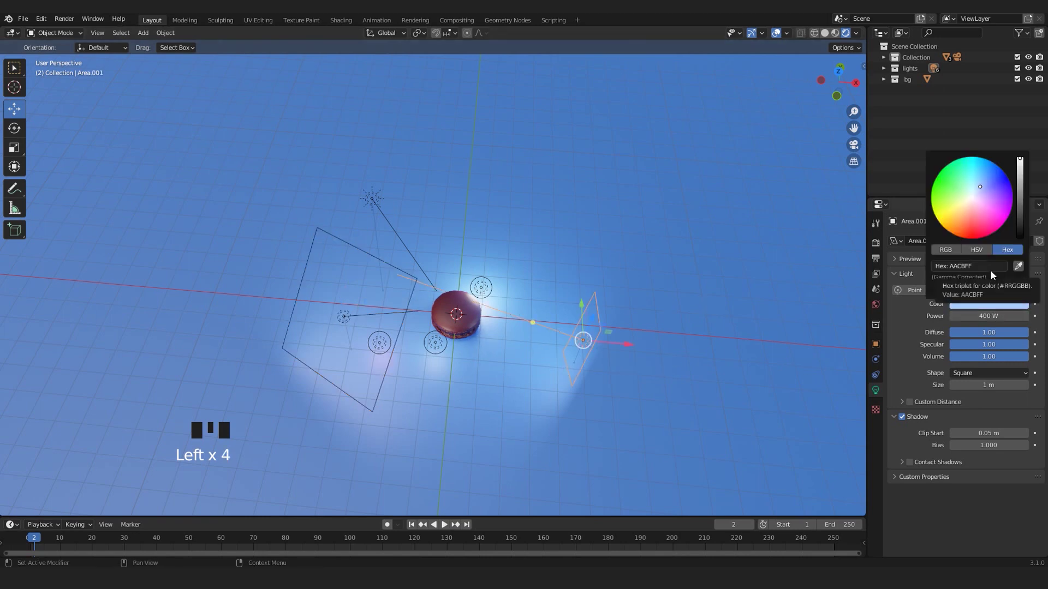
click(810, 306)
Step: Tint the second area light pale blue with Hex colour AACBFF and check it through the camera
drag(530, 271, 509, 219)
scroll(up, 3)
drag(490, 317, 453, 292)
scroll(up, 3)
scroll(down, 3)
drag(372, 352, 453, 307)
click(454, 307)
drag(341, 340, 356, 329)
key(KP_0)
scroll(up, 3)
scroll(up, 3)
scroll(down, 3)
scroll(down, 3)
Step: Select a candidate object and delete it, then undo the deletion to reconsider
middle_click(357, 336)
scroll(up, 3)
middle_click(389, 337)
scroll(down, 3)
drag(315, 306, 169, 284)
click(169, 284)
scroll(down, 3)
drag(273, 277, 268, 266)
scroll(up, 3)
key(Delete)
scroll(up, 3)
key(ctrl+z)
Step: Delete the unneeded pink point light and return to the camera view of the macaron
scroll(down, 3)
key(Delete)
click(367, 286)
scroll(up, 3)
drag(442, 330, 426, 320)
key(KP_0)
scroll(up, 3)
key(Delete)
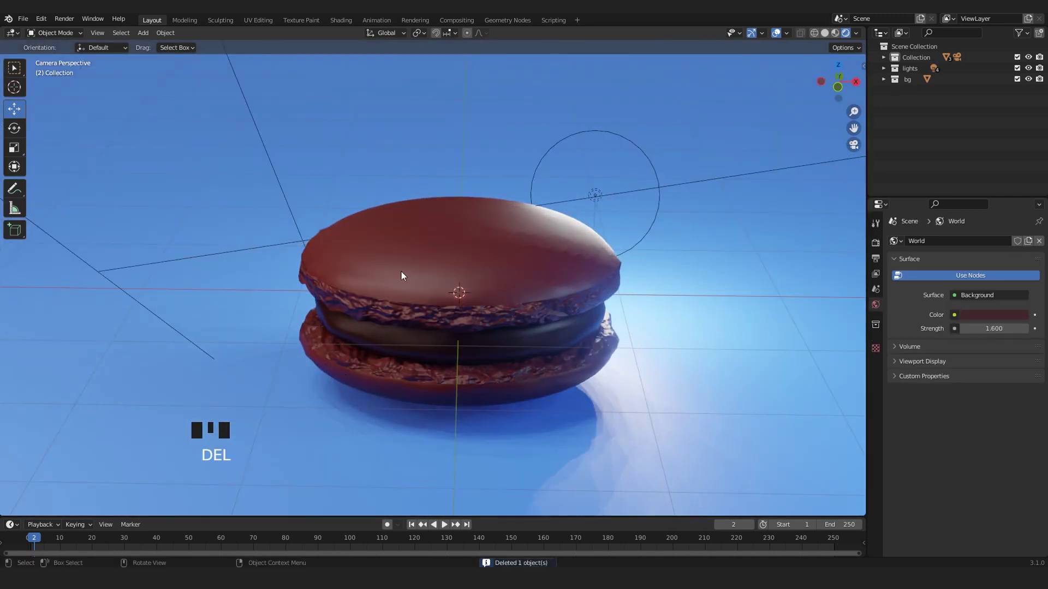
Step: Retune the point light's Power value to rebalance the lighting
key(ctrl+z)
scroll(up, 3)
drag(408, 345, 526, 168)
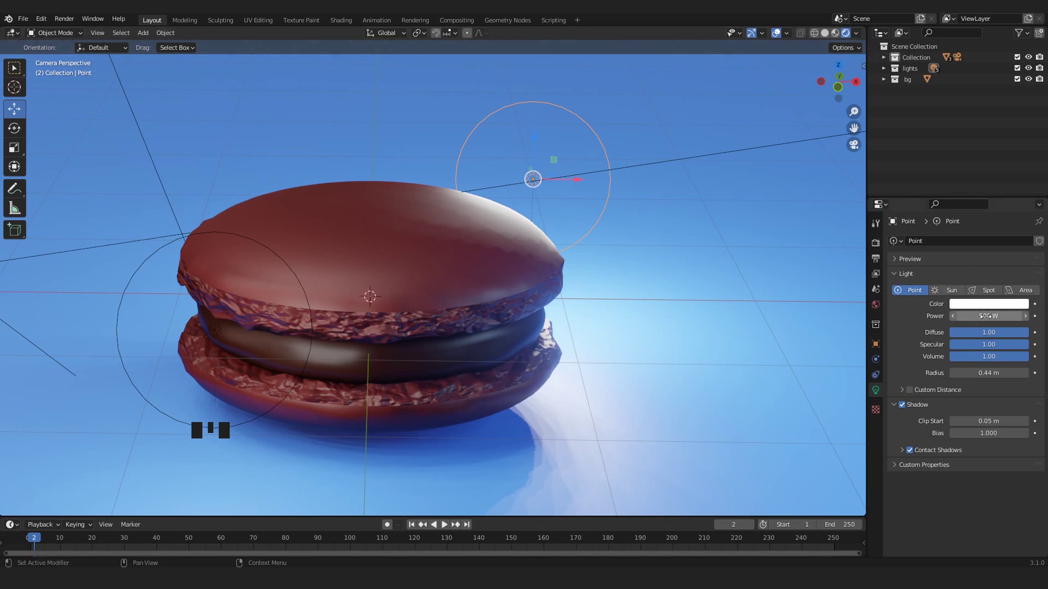
key(h)
key(ctrl+z)
Step: Frame the chocolate, pink and green macarons on the blue backdrop through the scene camera
scroll(down, 3)
drag(532, 219, 477, 230)
scroll(down, 3)
click(453, 179)
scroll(up, 3)
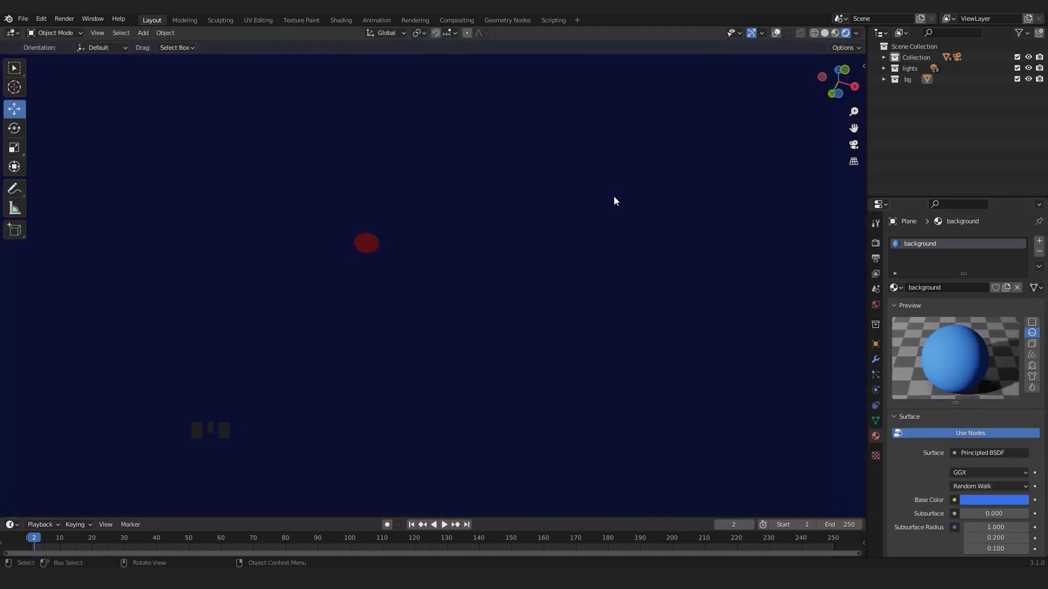
key(KP_0)
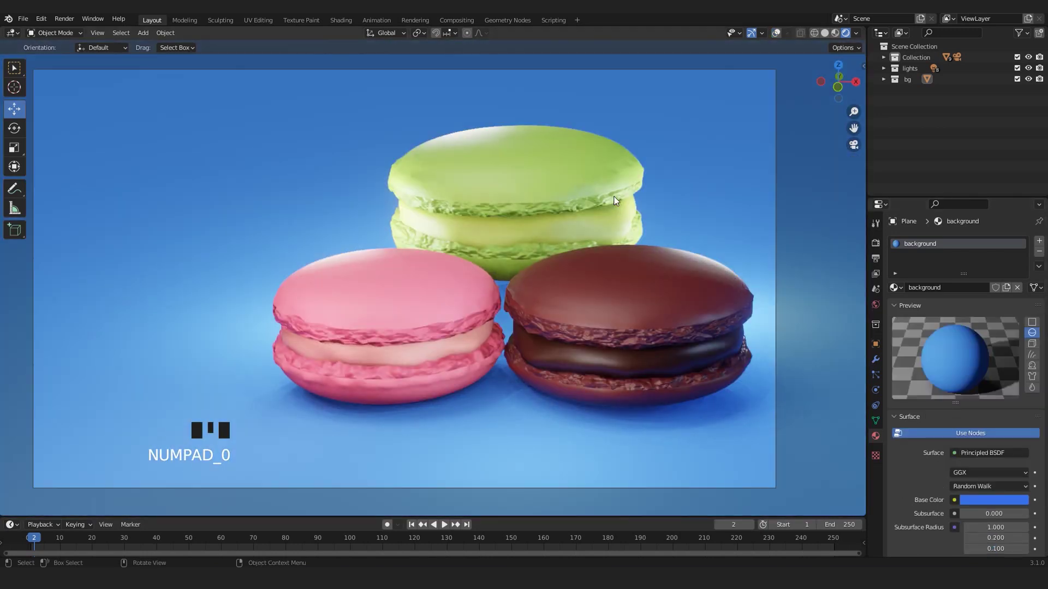